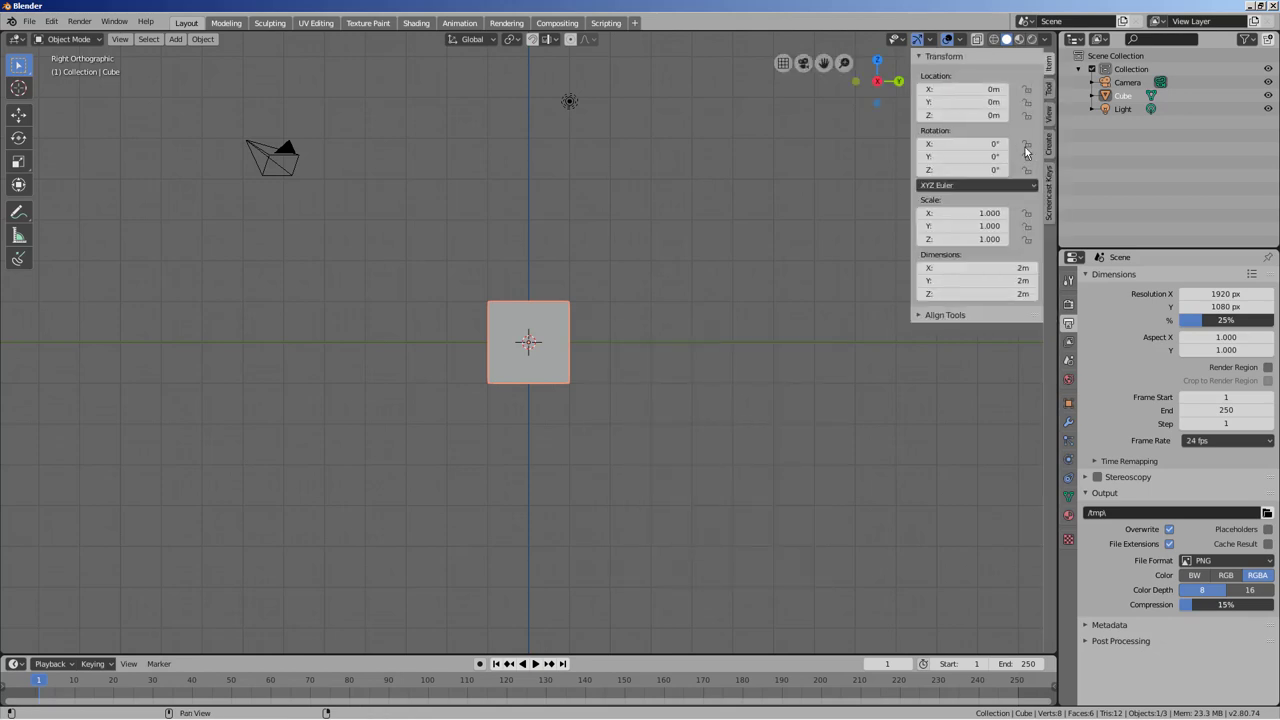
# Step: Hide the sidebar showing the object's transform values
pyautogui.press('n')
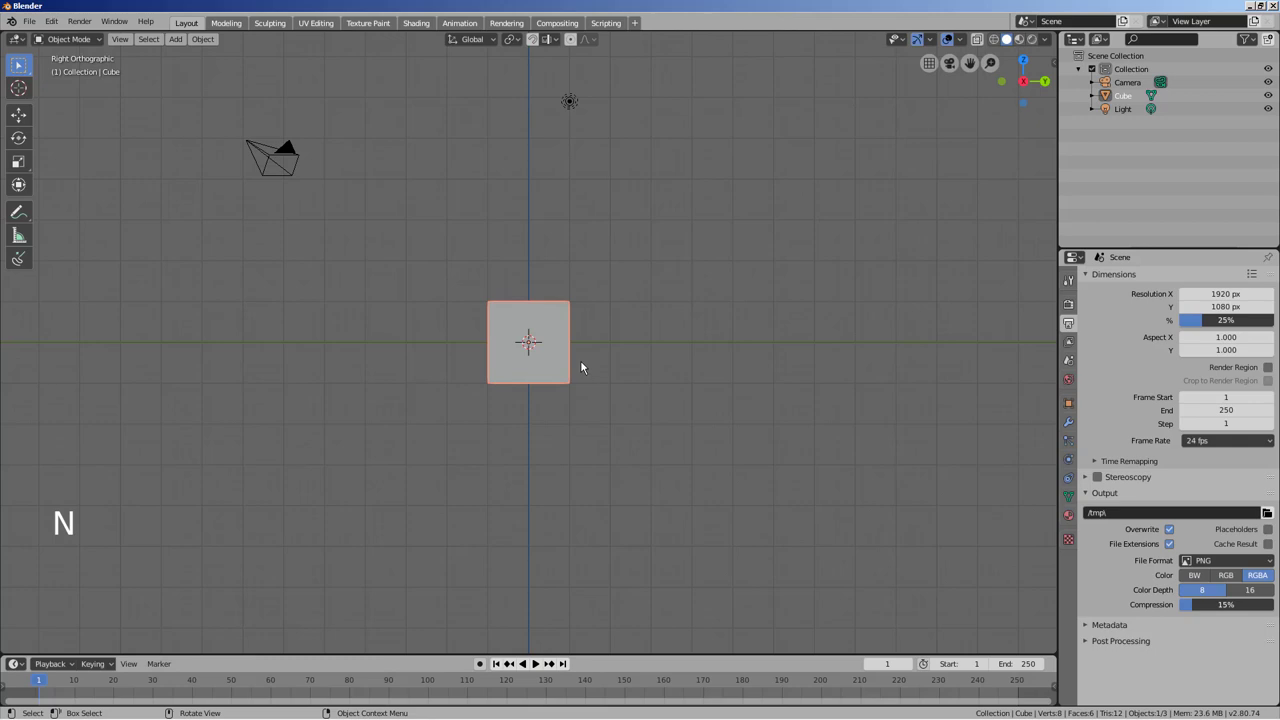
# Step: Add Baseball_bat.png as a reference image empty behind the cube and select it
pyautogui.press('shift+a')
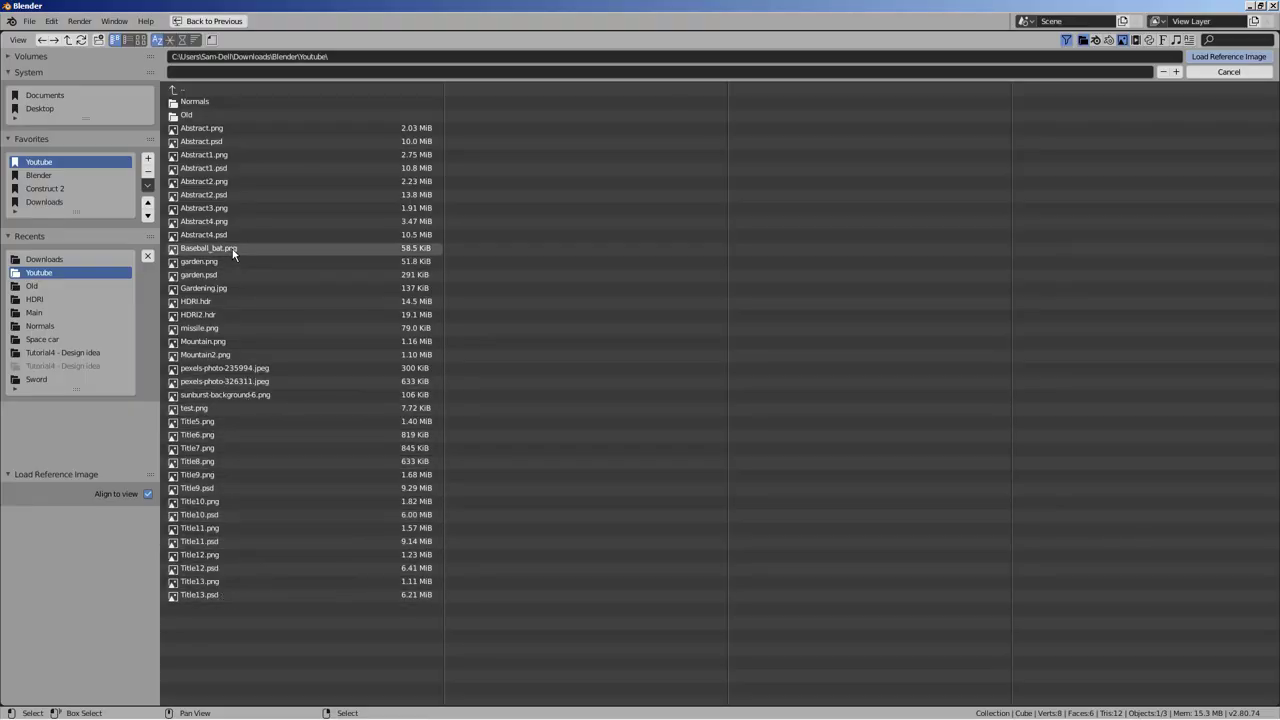
pyautogui.click(232, 251)
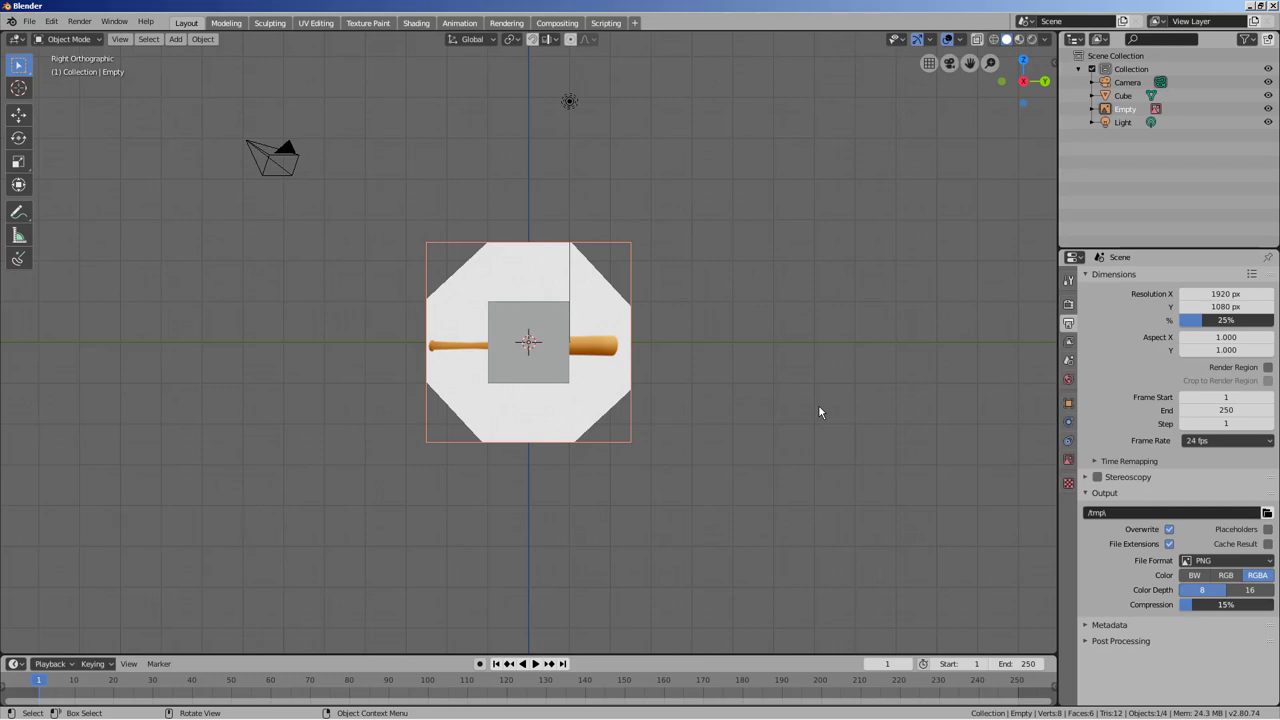
pyautogui.click(790, 415)
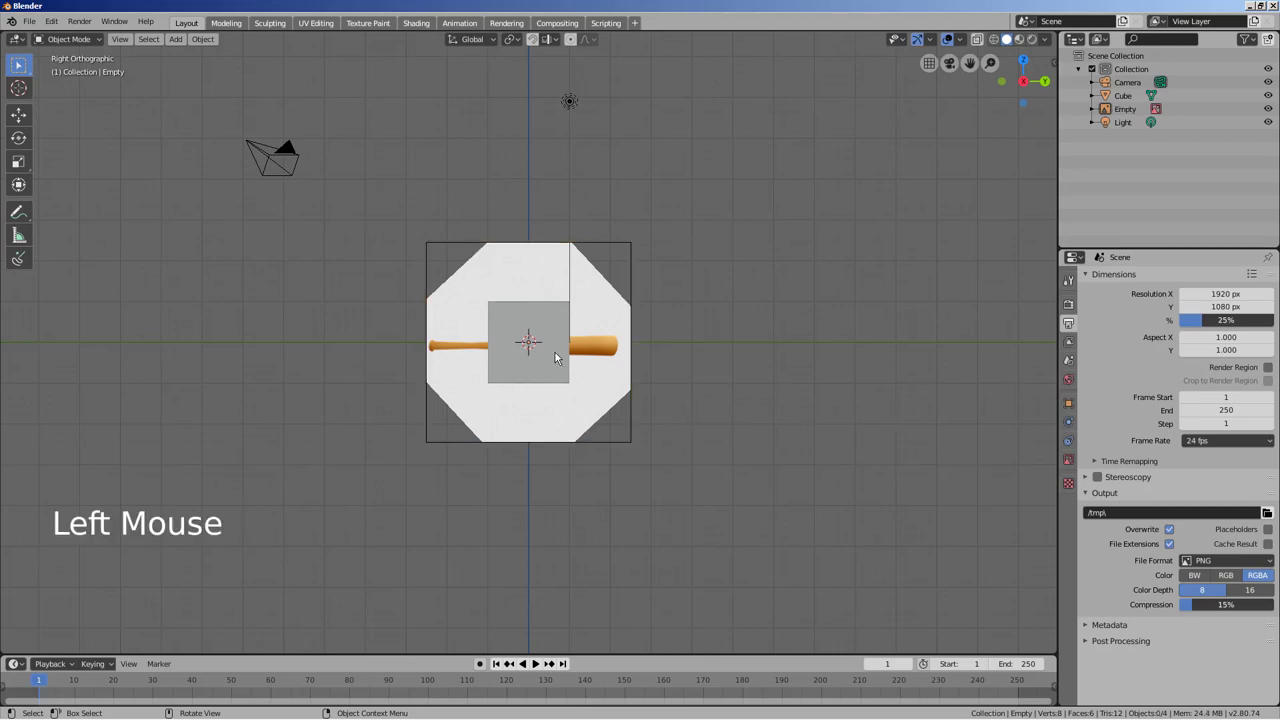
pyautogui.click(606, 383)
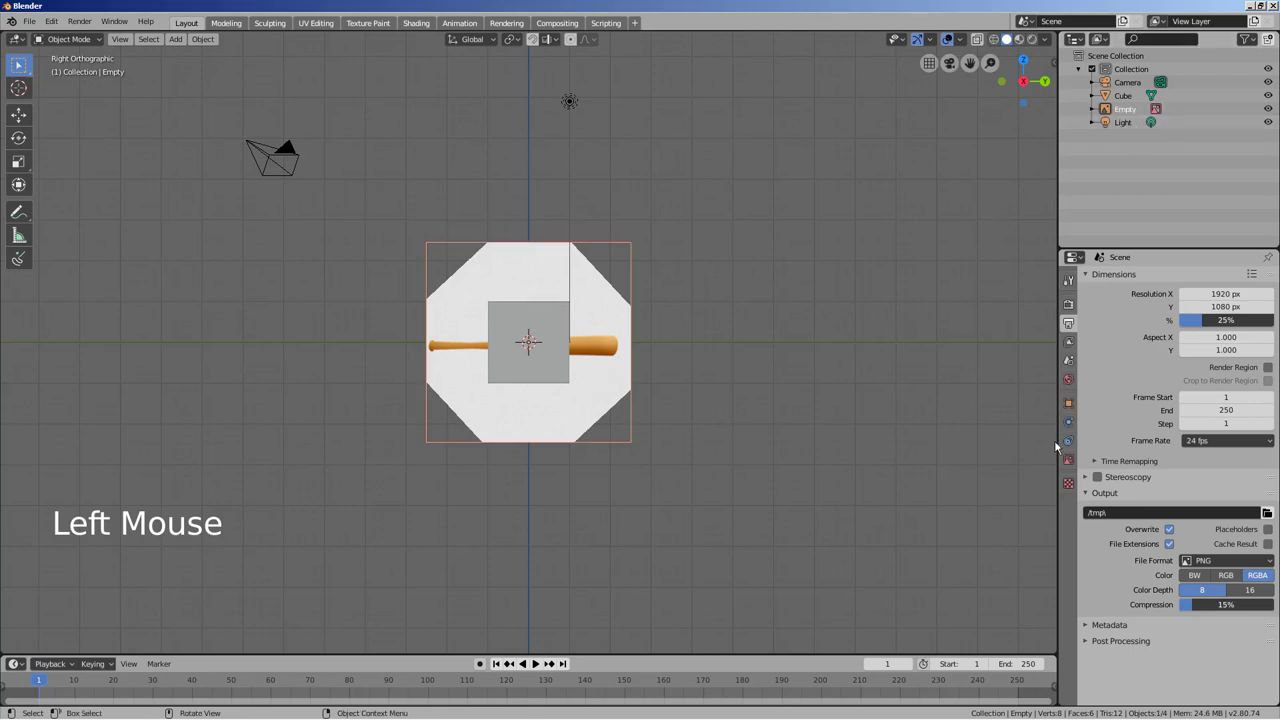
# Step: Disable perspective display, enable alpha with transparency about 0.47, and show the cube as X-ray wireframe
pyautogui.click(1075, 463)
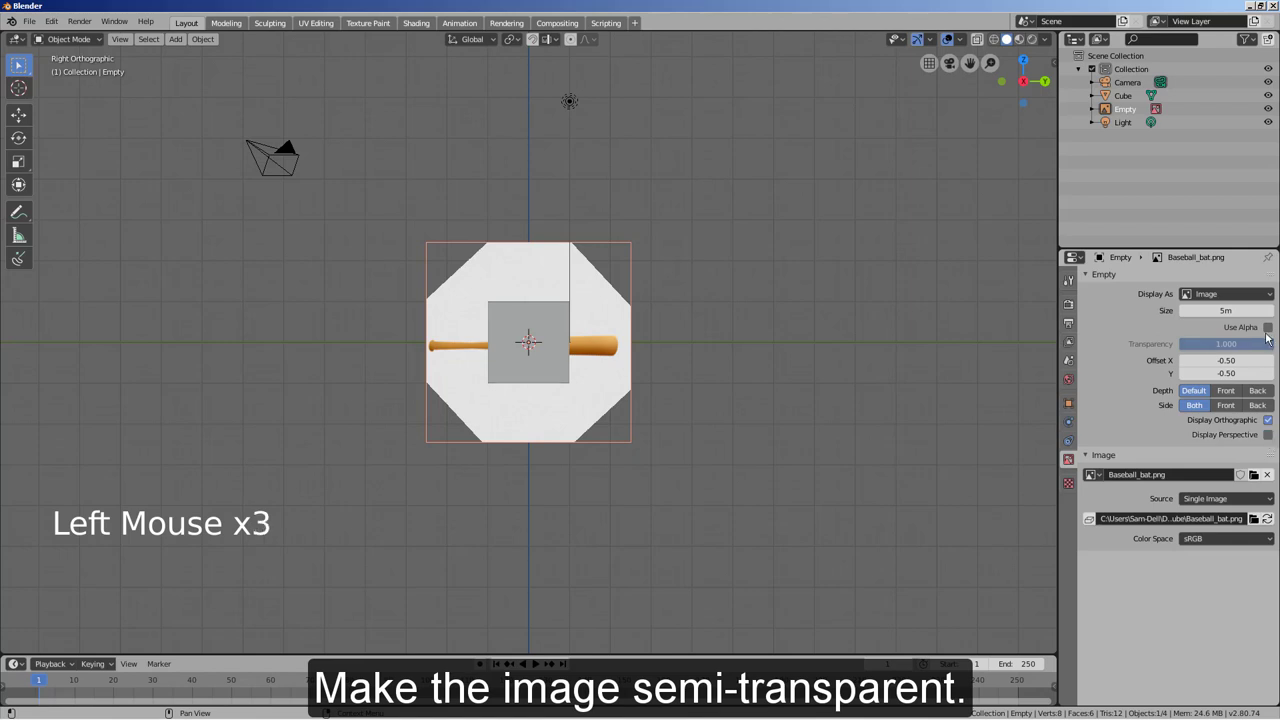
pyautogui.click(1274, 331)
pyautogui.click(1259, 340)
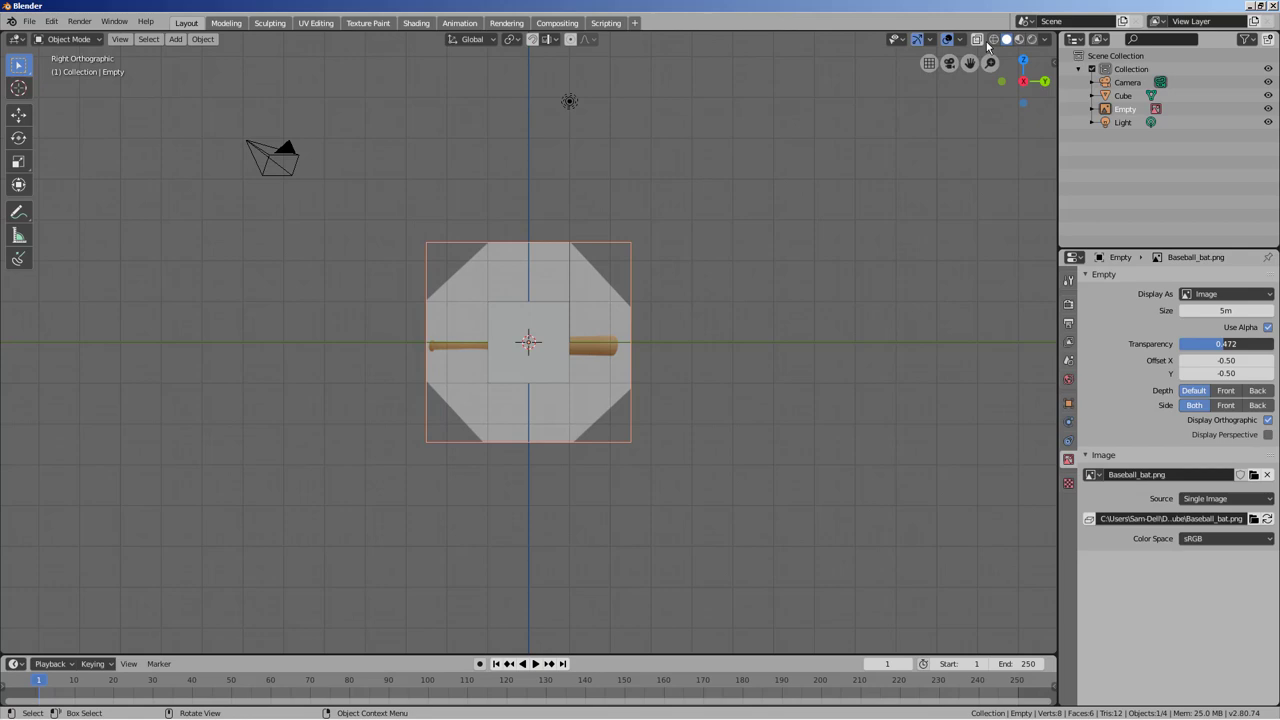
pyautogui.click(992, 41)
pyautogui.click(773, 280)
pyautogui.scroll(3)
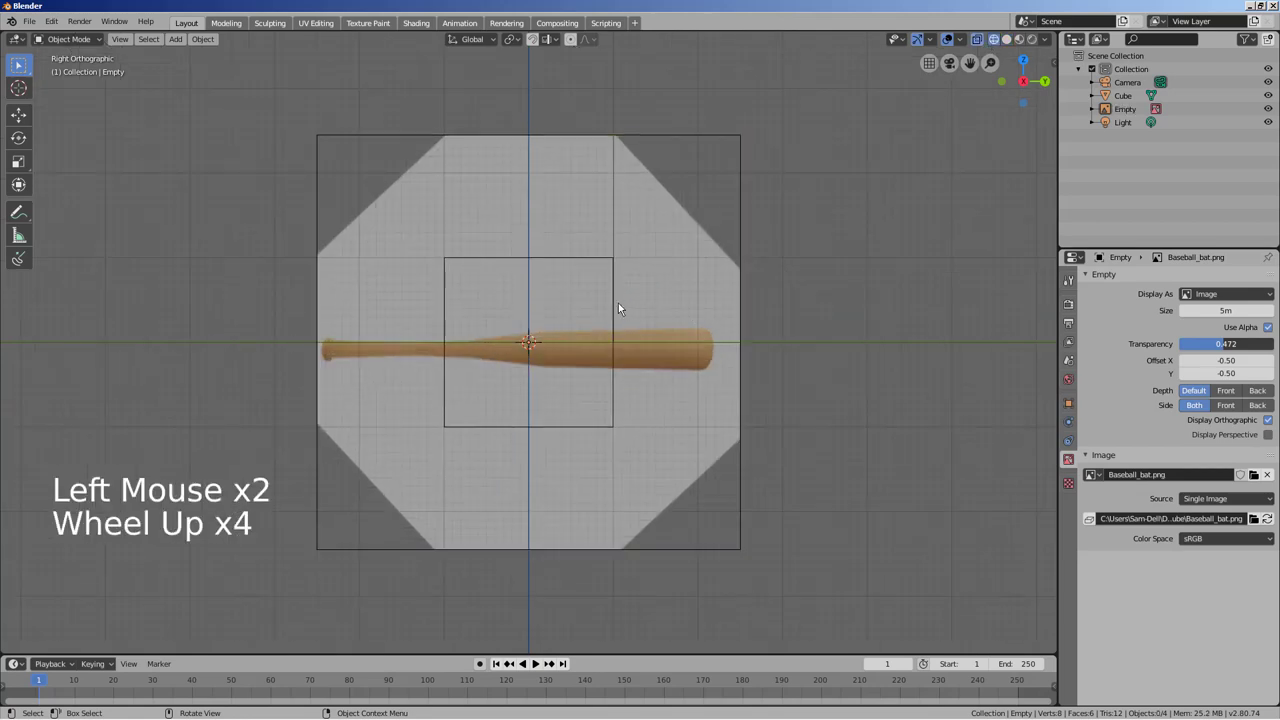
# Step: Flatten the cube to the bat's thickness and offset the reference image so the bat lines up
pyautogui.click(611, 305)
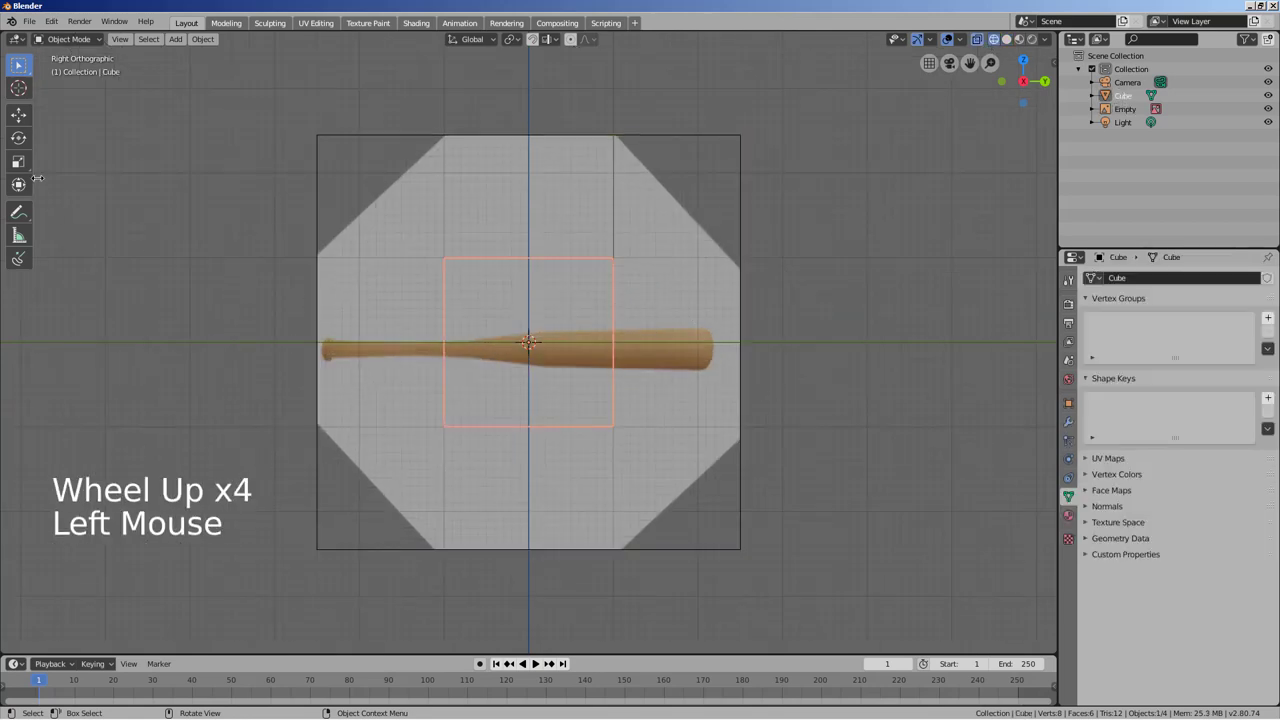
pyautogui.click(28, 164)
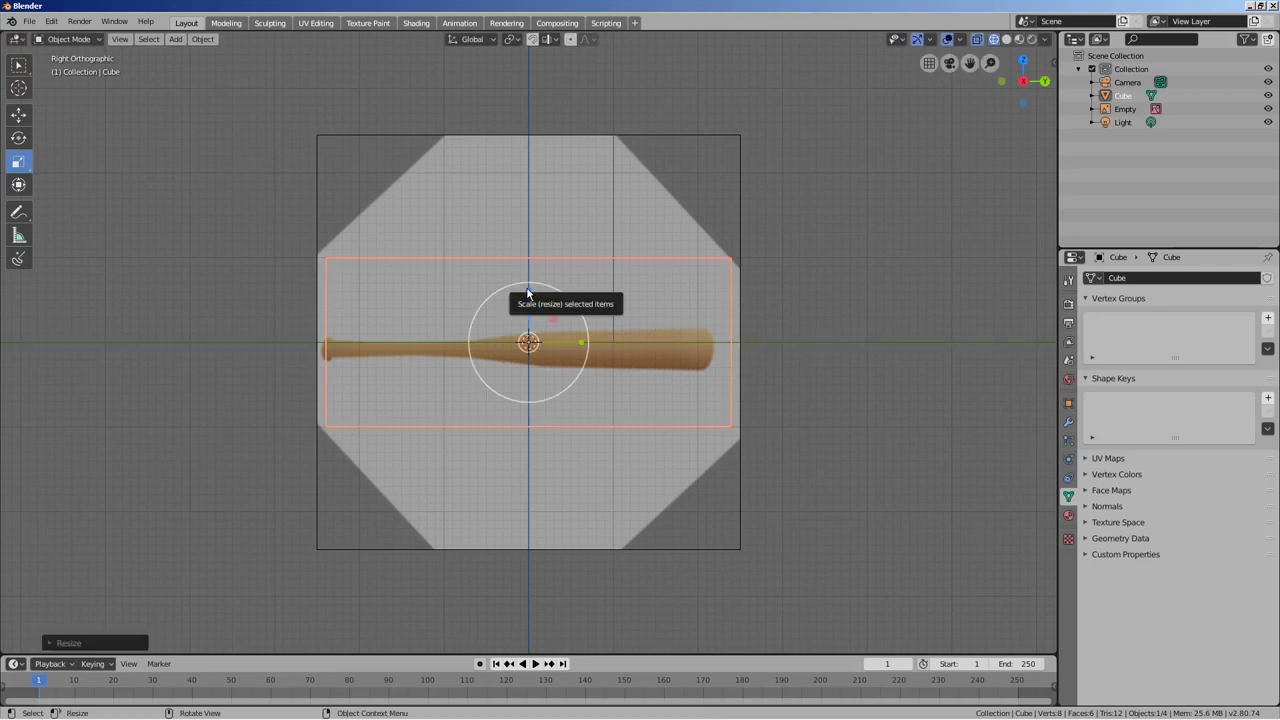
pyautogui.click(529, 295)
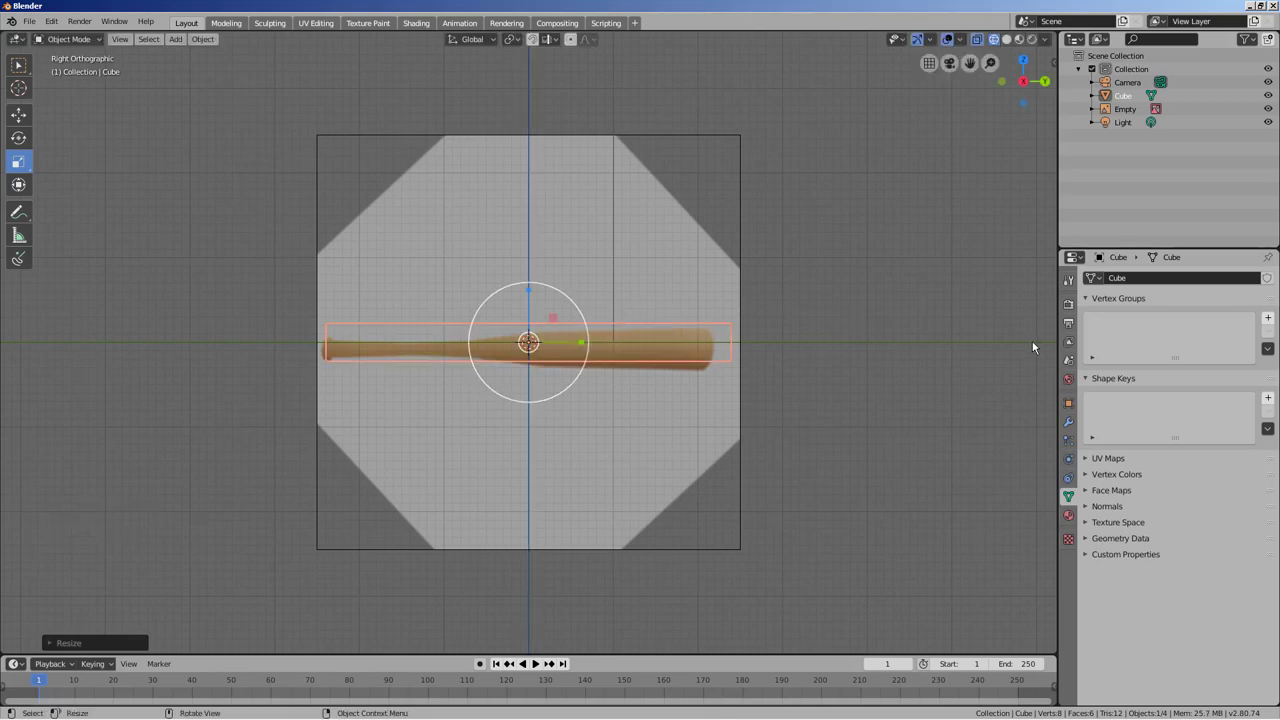
pyautogui.click(708, 437)
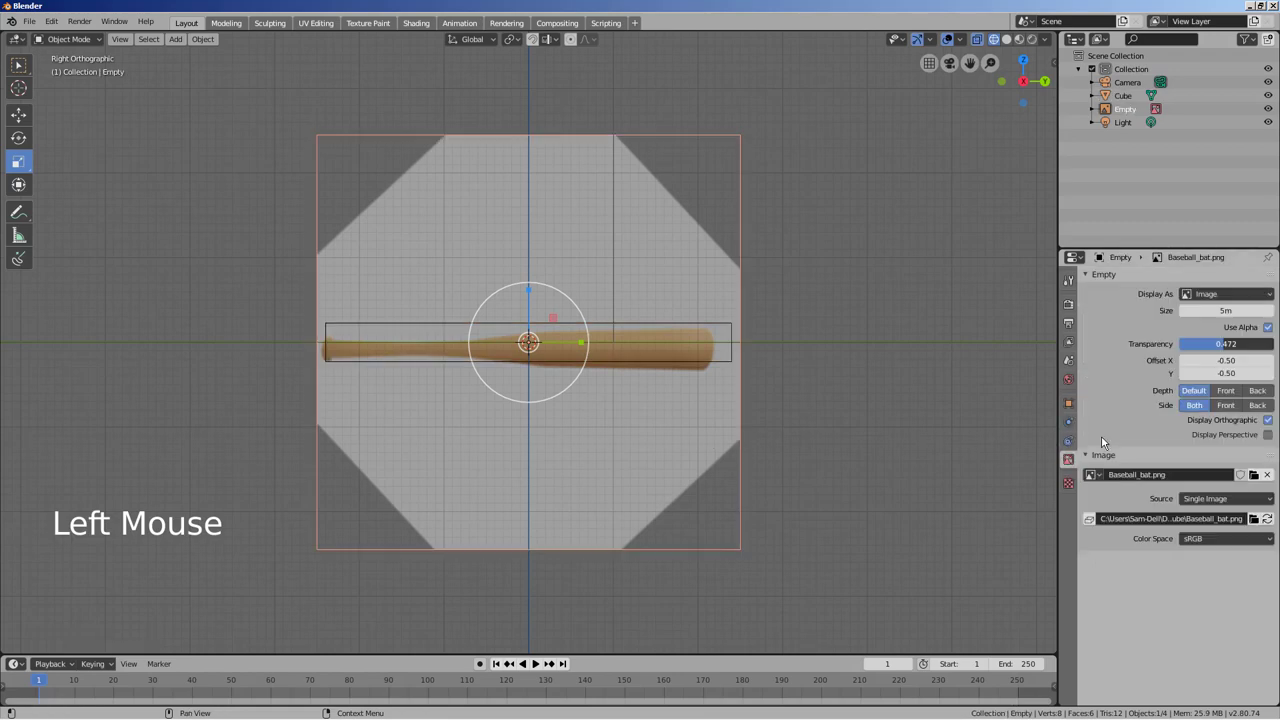
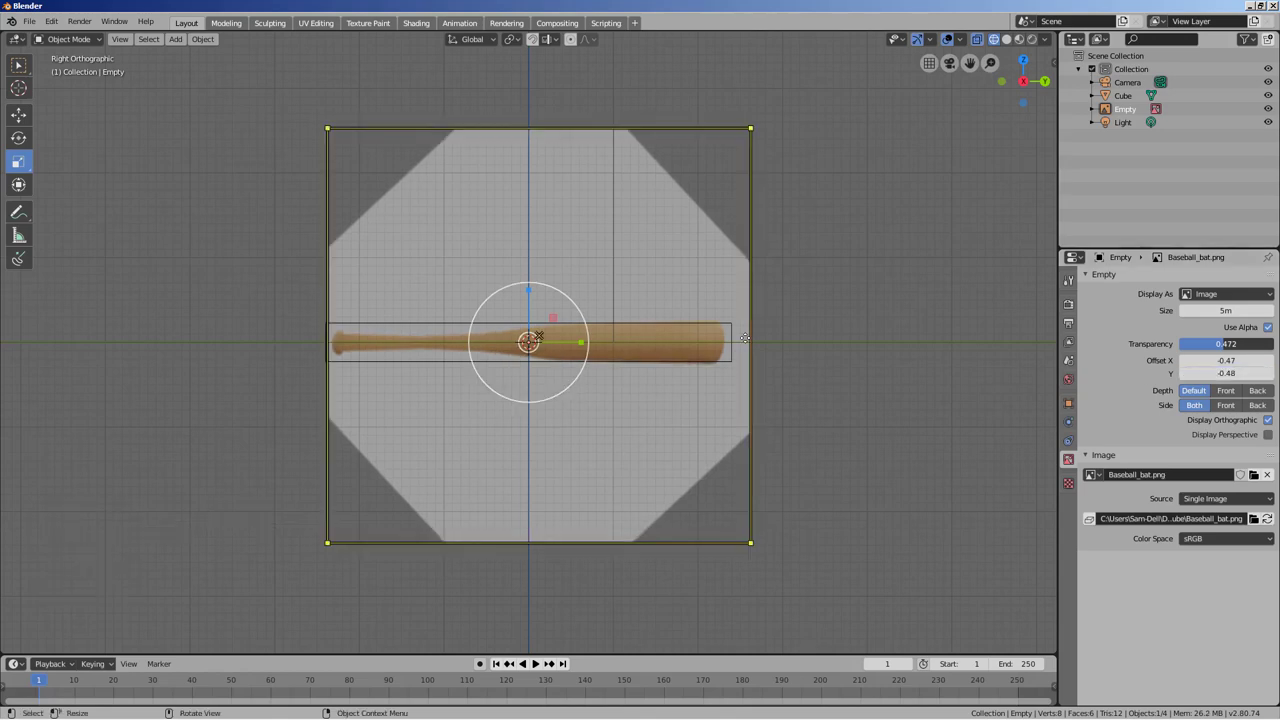
pyautogui.click(883, 311)
# Step: Stretch the cube along the bat's full length in the side view
pyautogui.click(674, 327)
pyautogui.scroll(3)
pyautogui.scroll(3)
pyautogui.click(590, 346)
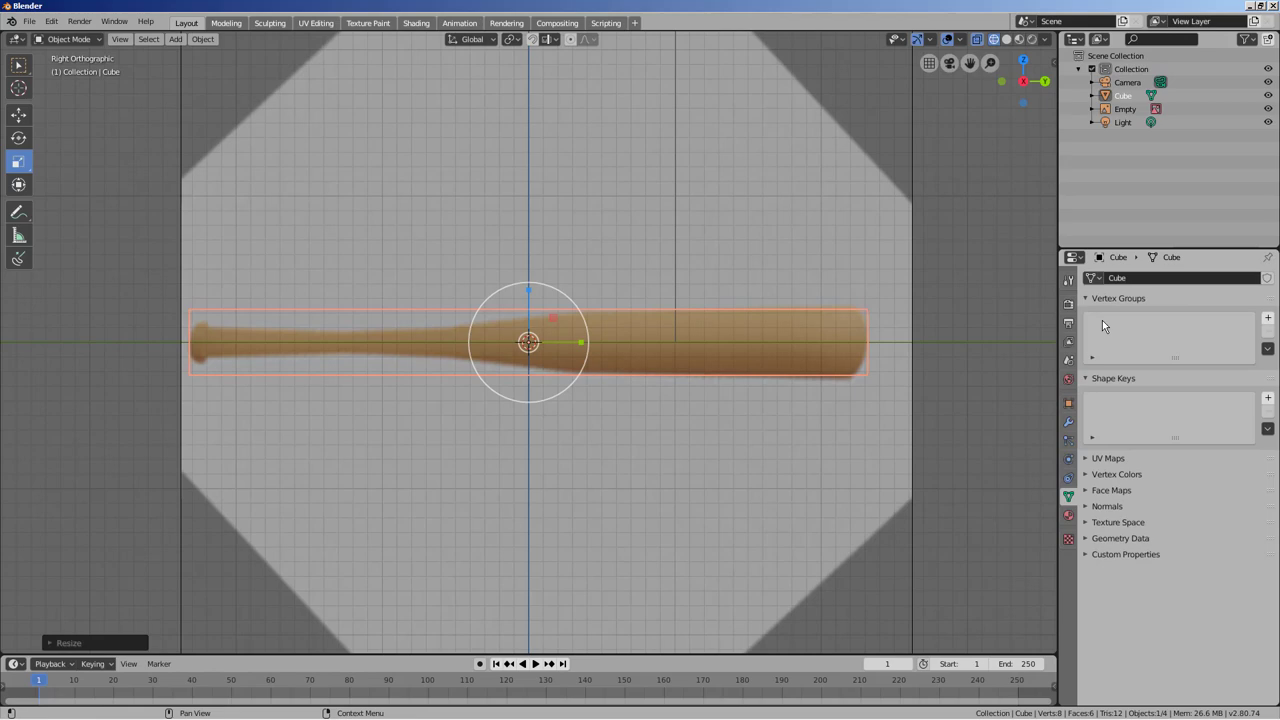
# Step: Add a Subdivision Surface modifier with render and viewport levels of 3, then enter Edit Mode
pyautogui.click(1072, 425)
pyautogui.click(1150, 283)
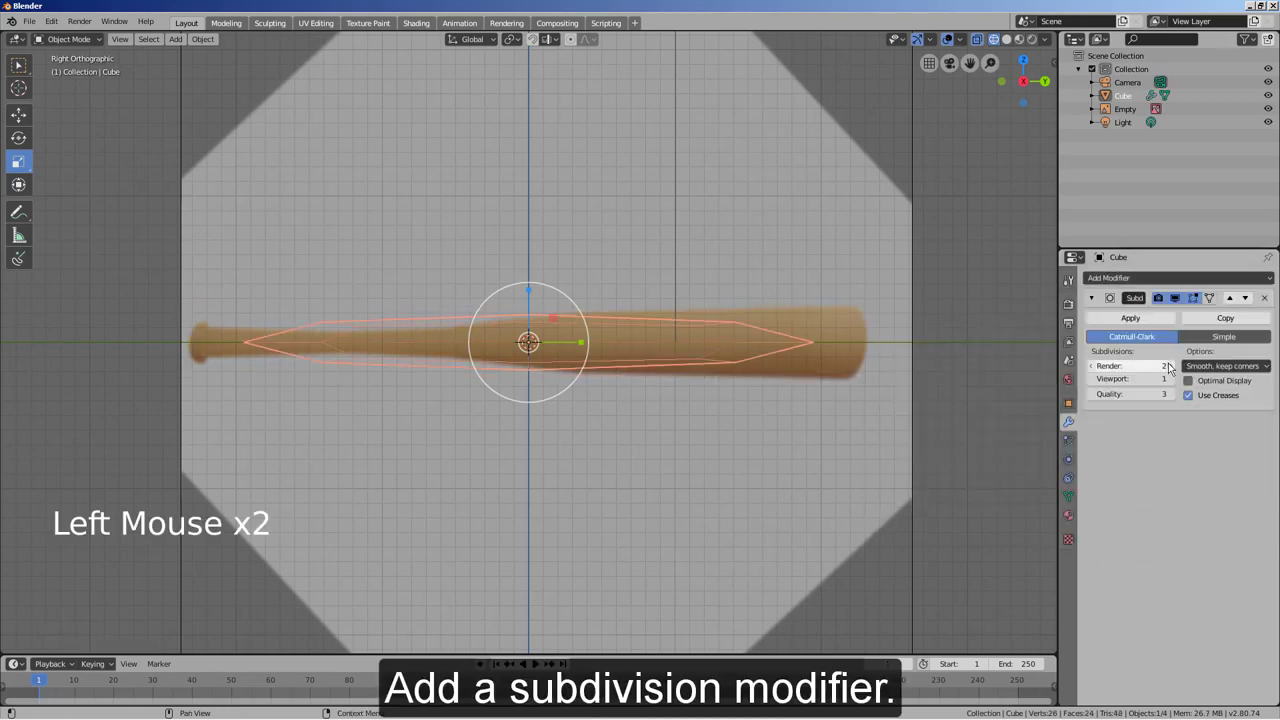
pyautogui.click(1170, 369)
pyautogui.doubleClick(1181, 387)
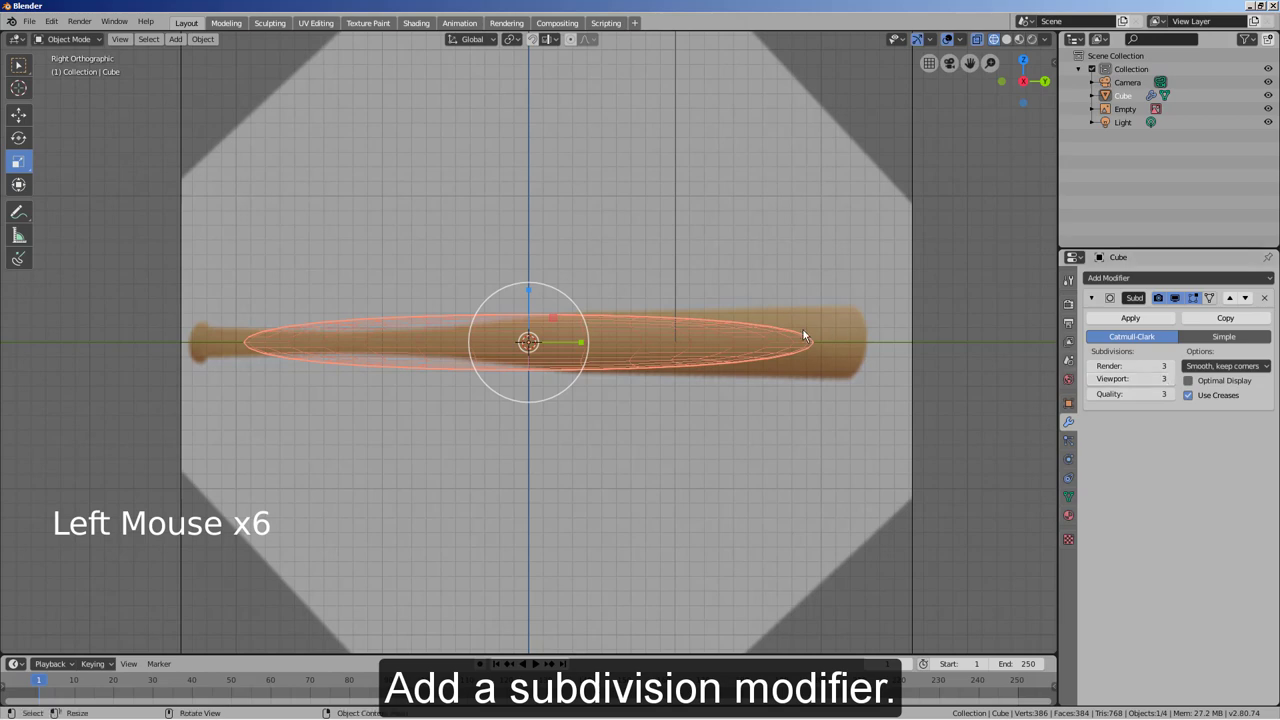
pyautogui.press('Tab')
# Step: Insert six loop cuts across the bat, near the barrel end, handle end and where it narrows
pyautogui.press('ctrl+r')
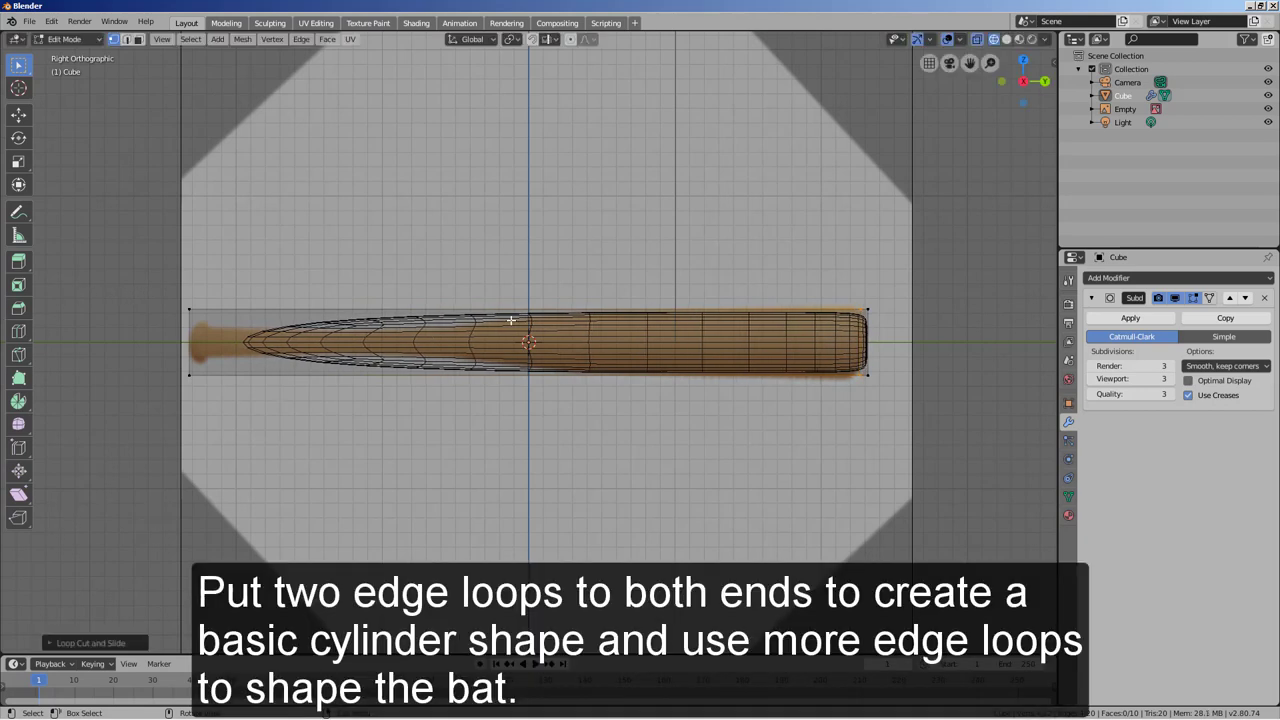
pyautogui.press('ctrl+r')
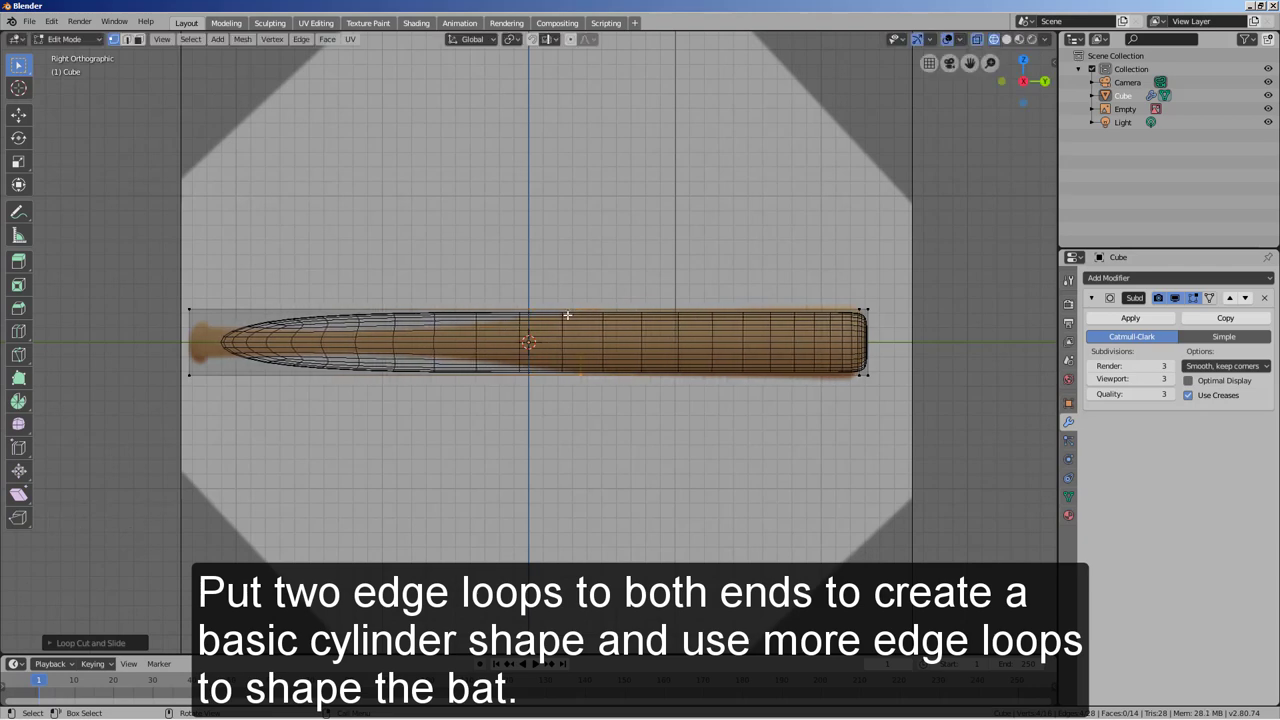
pyautogui.press('ctrl+r')
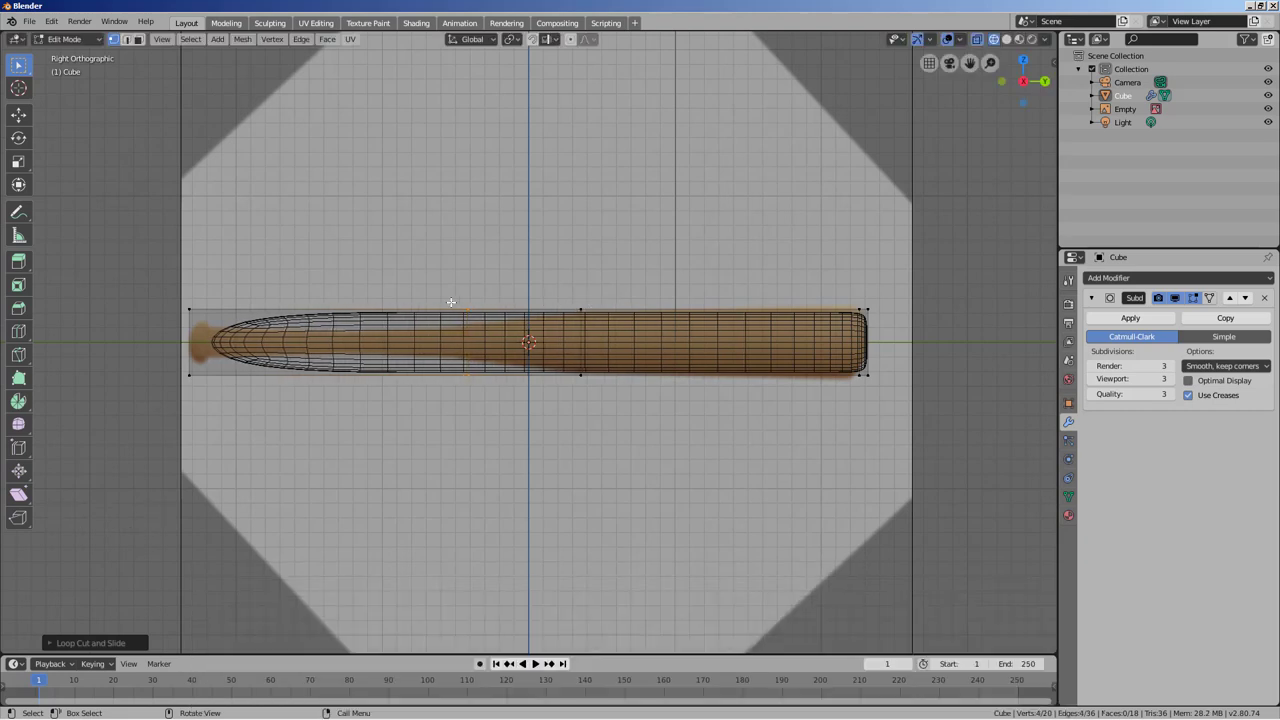
pyautogui.press('ctrl+r')
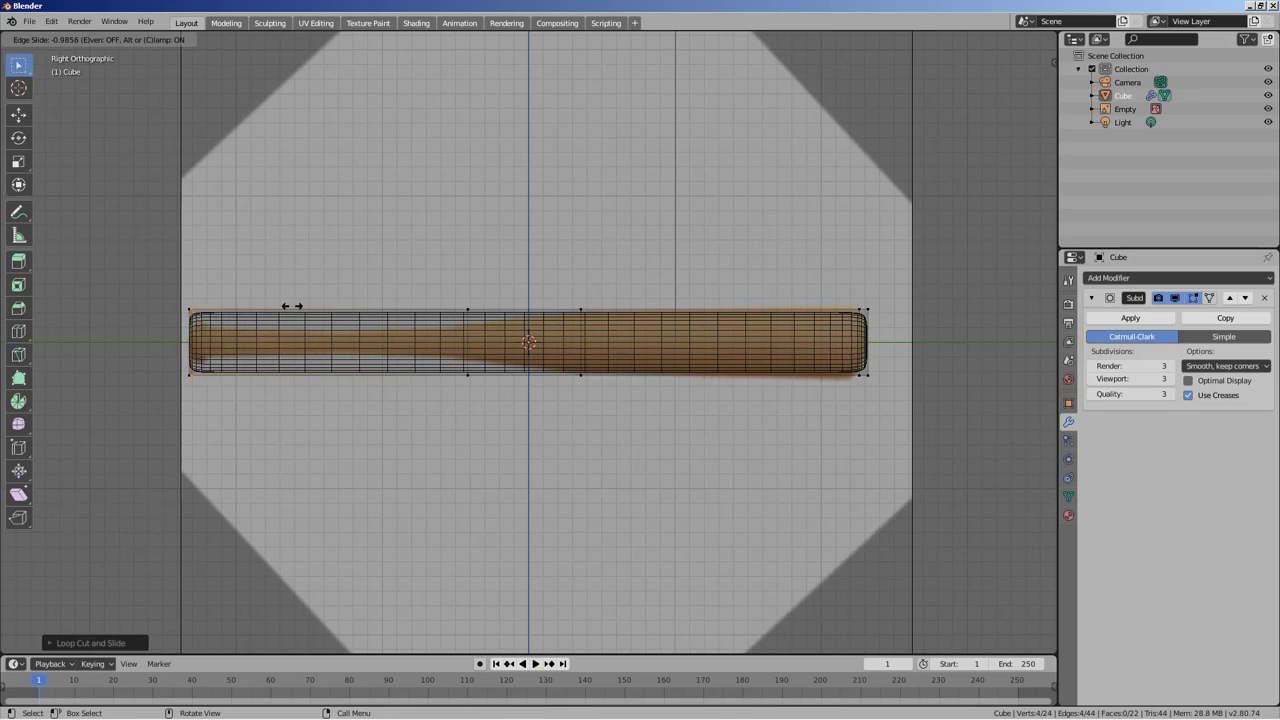
pyautogui.press('ctrl+r')
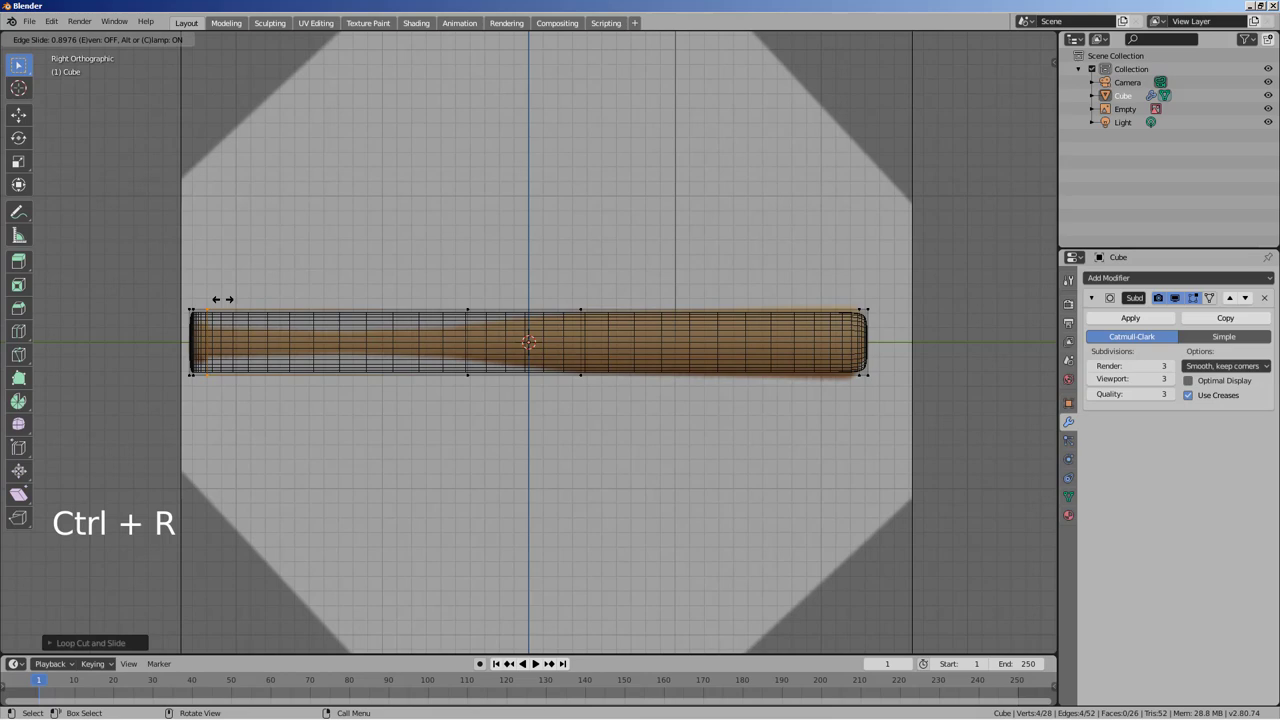
pyautogui.press('ctrl+r')
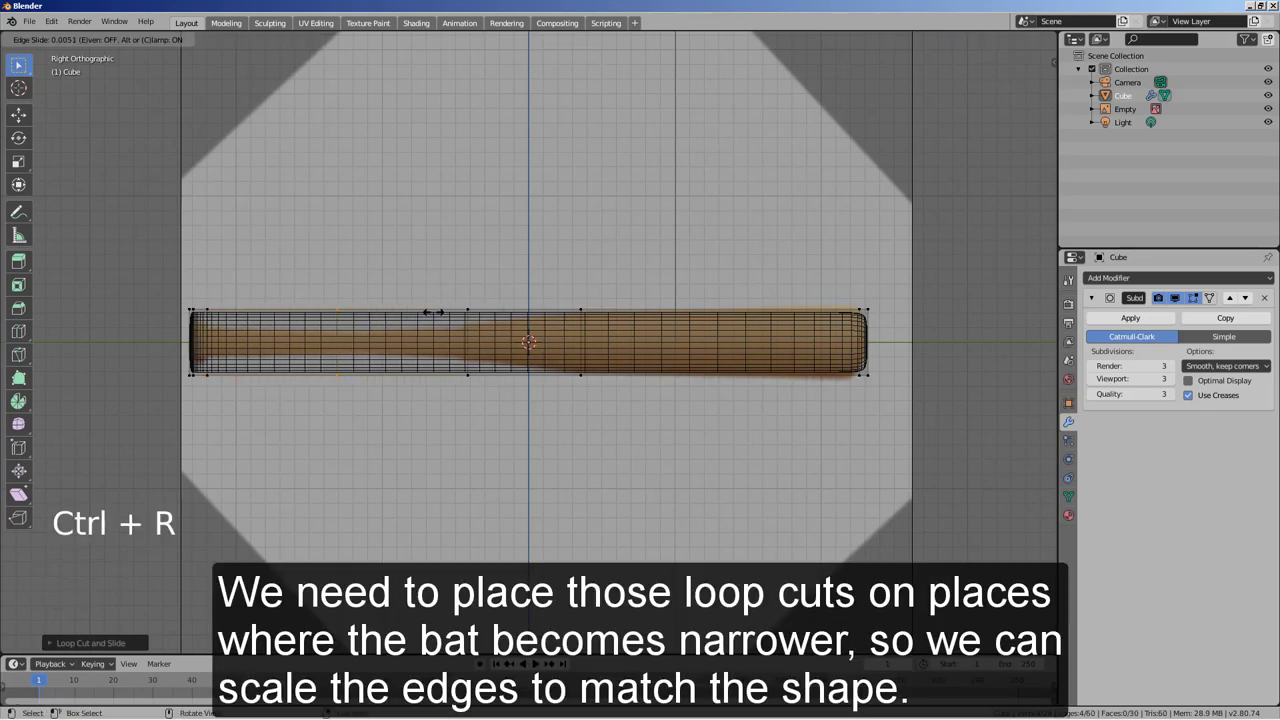
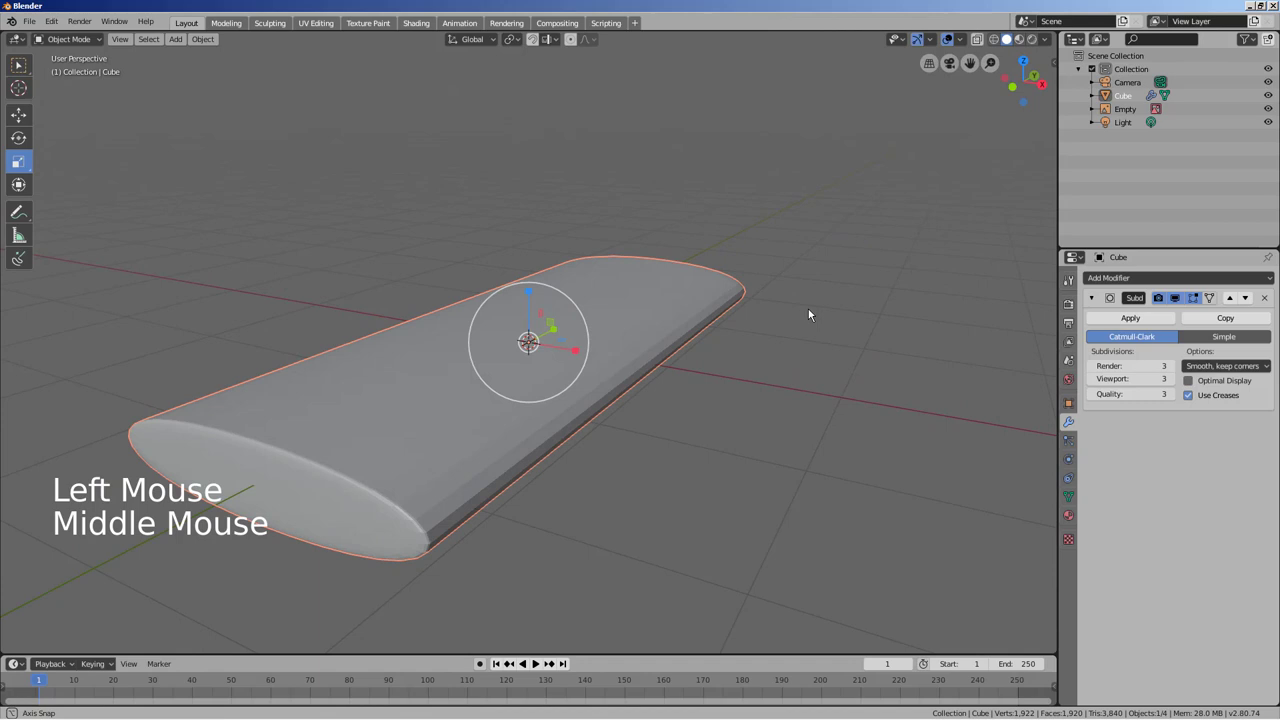
# Step: Scale the subdivided block down uniformly into a thin round rod
pyautogui.click(580, 349)
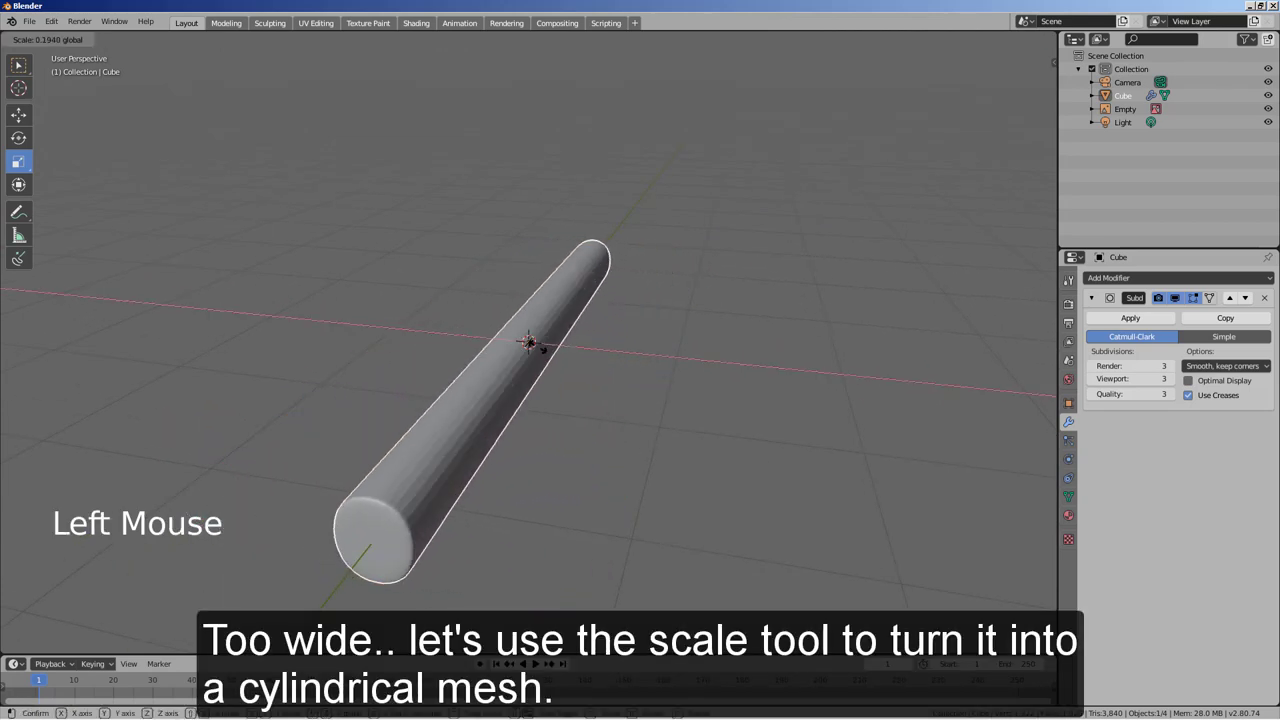
pyautogui.middleClick(635, 389)
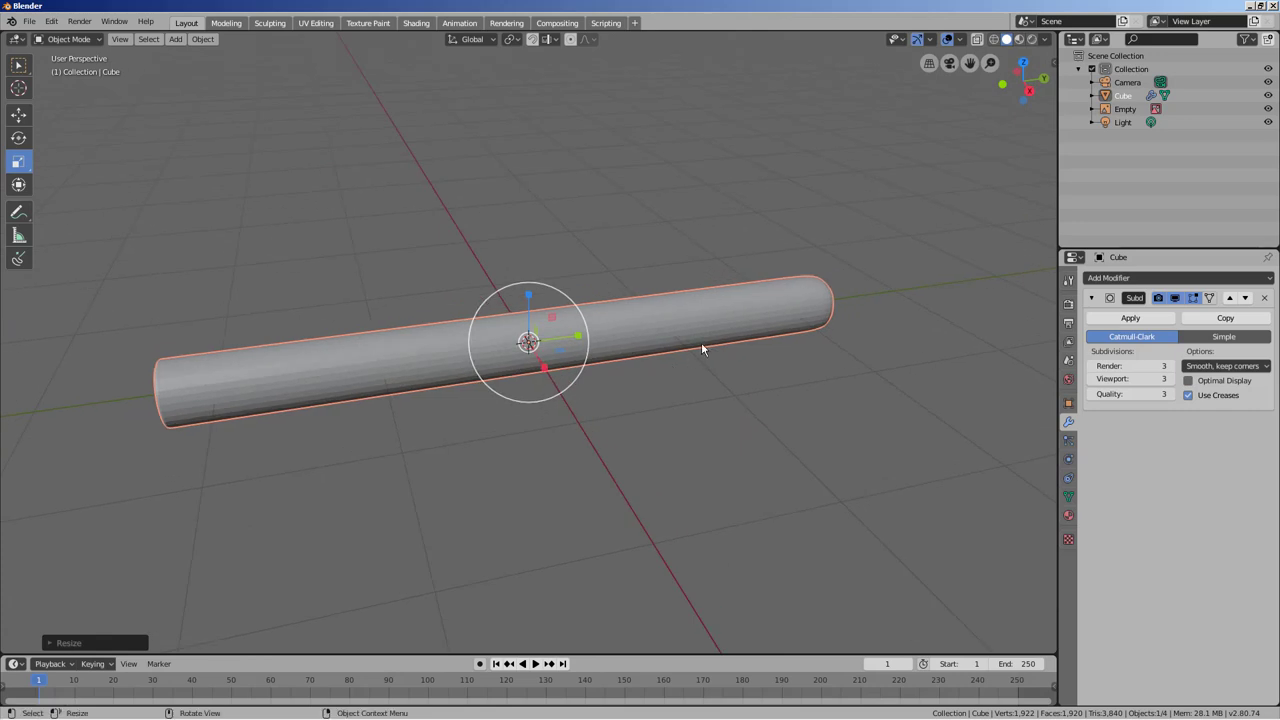
# Step: In side view, scale selected edge loops so the mesh narrows into a handle matching the reference
pyautogui.press('Tab')
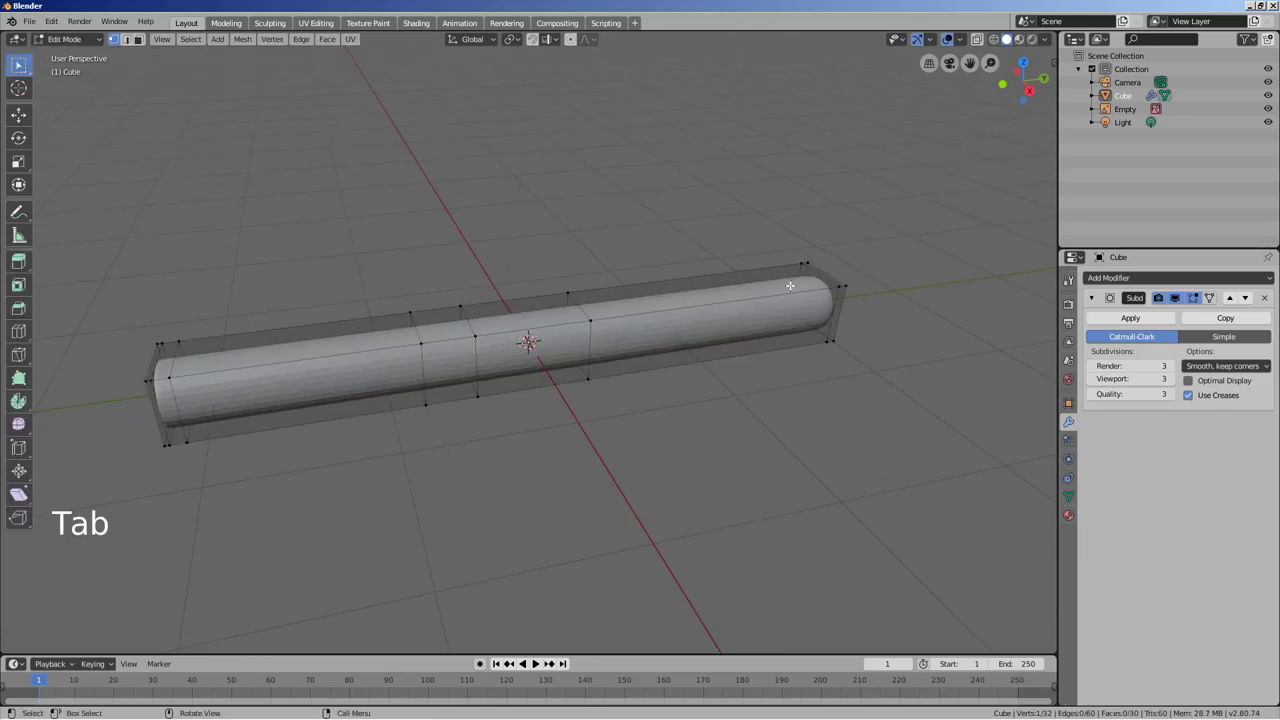
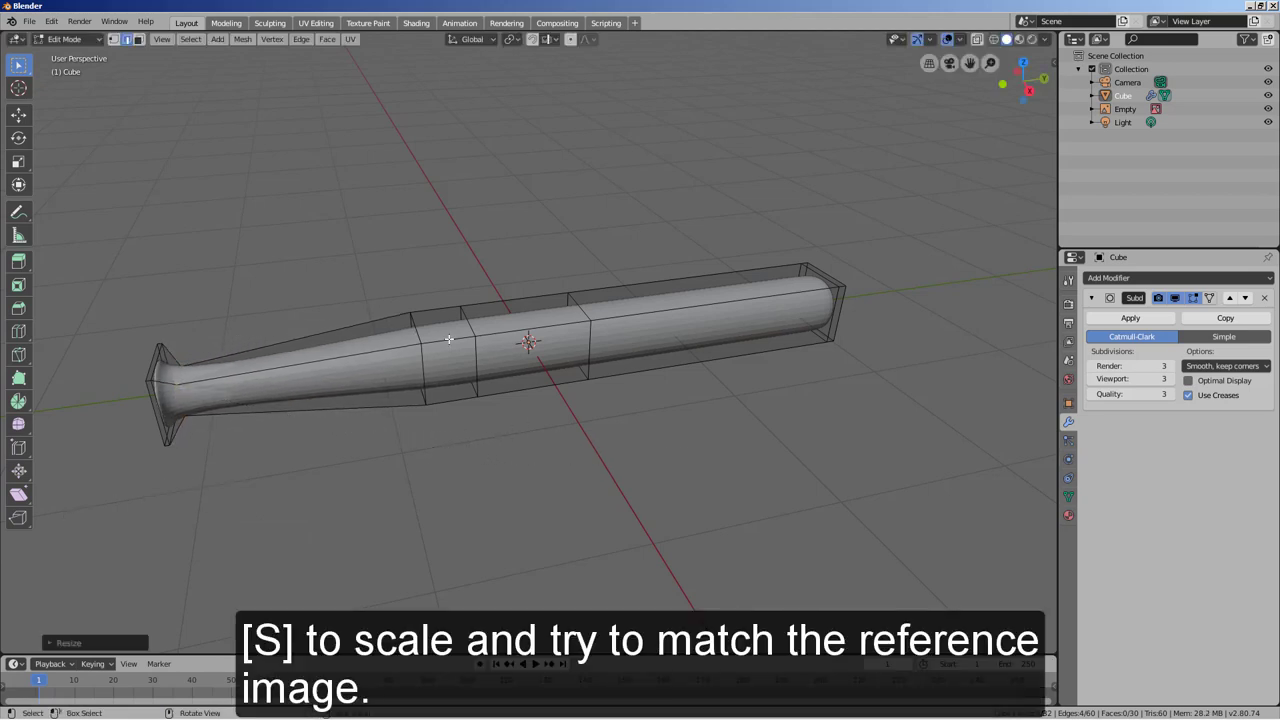
pyautogui.press('KP_3')
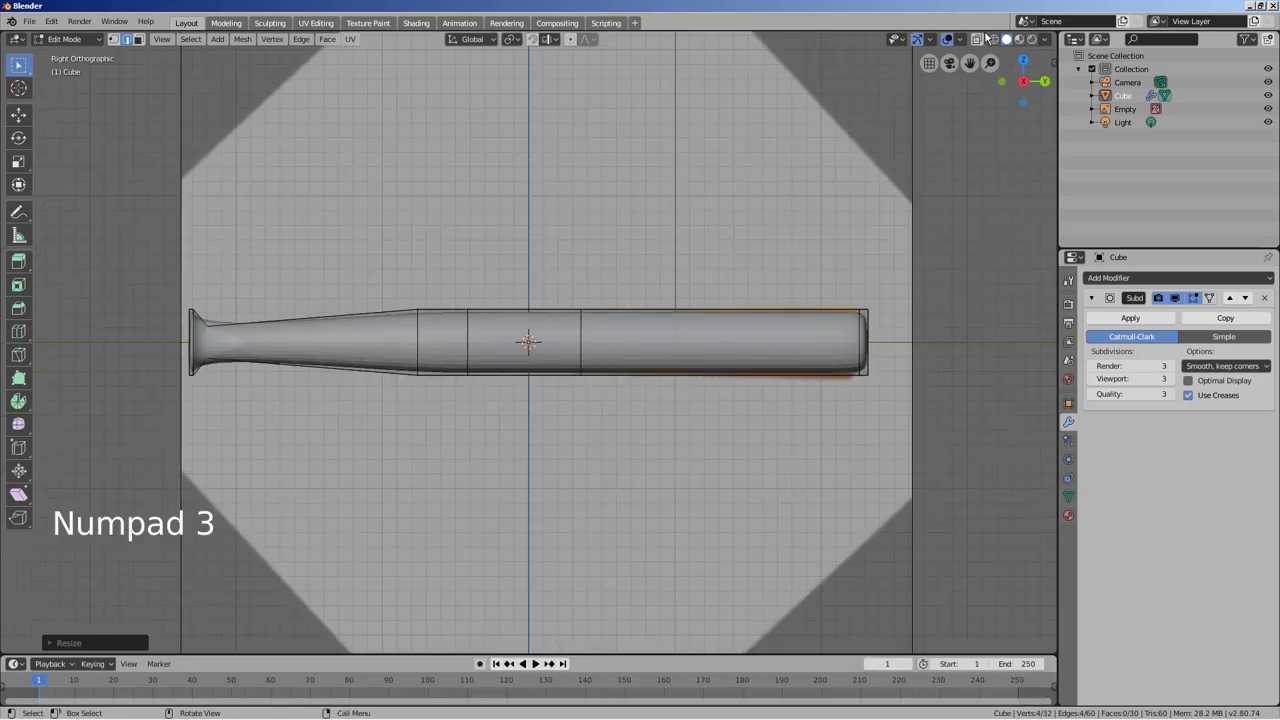
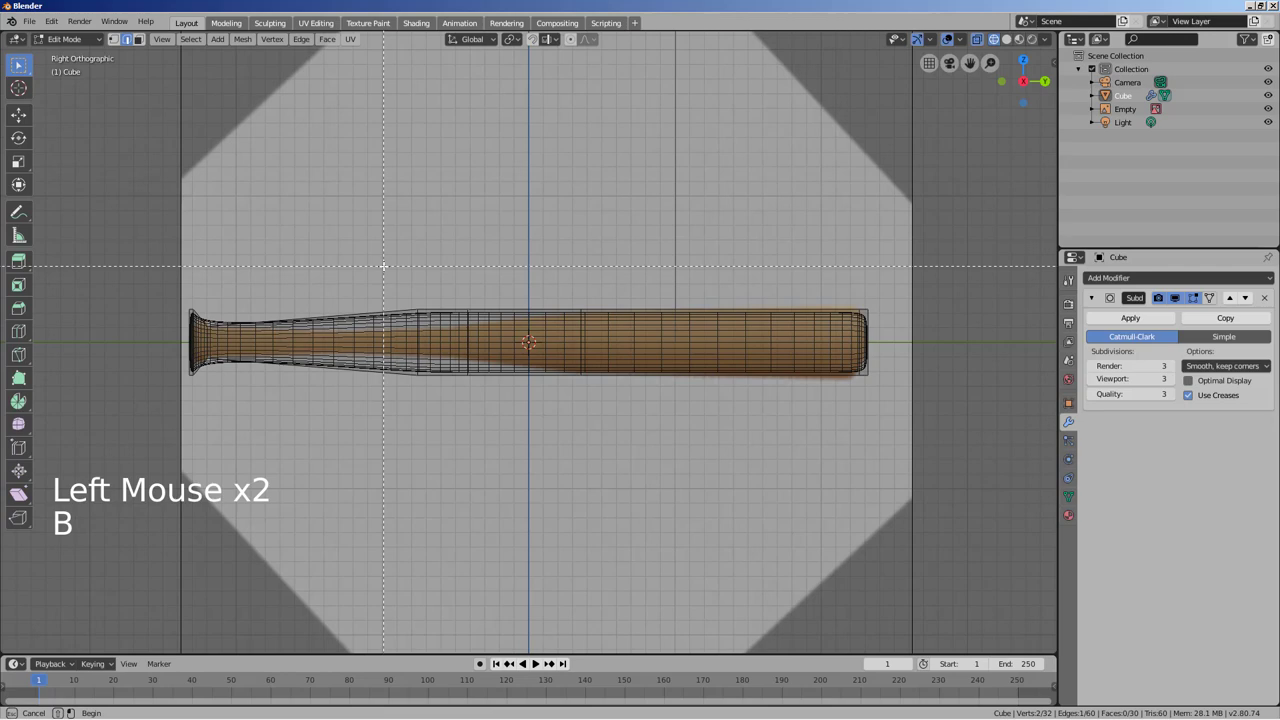
pyautogui.press('s')
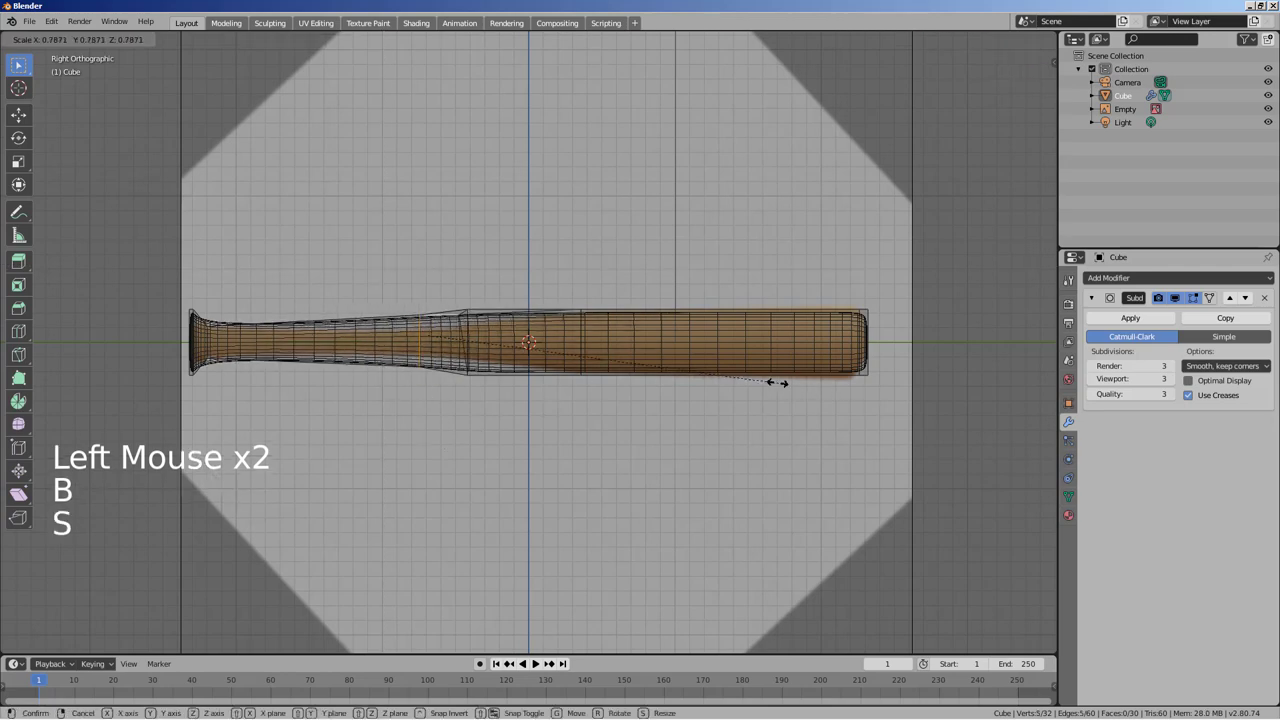
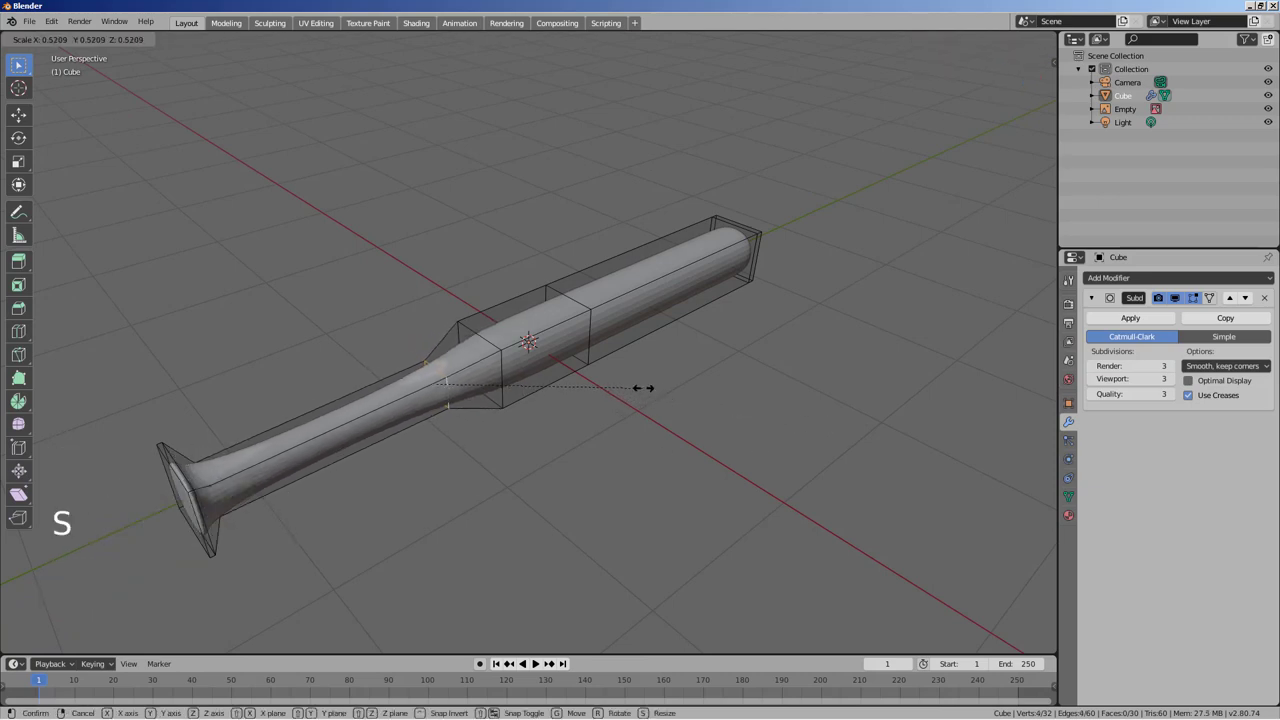
pyautogui.press('KP_3')
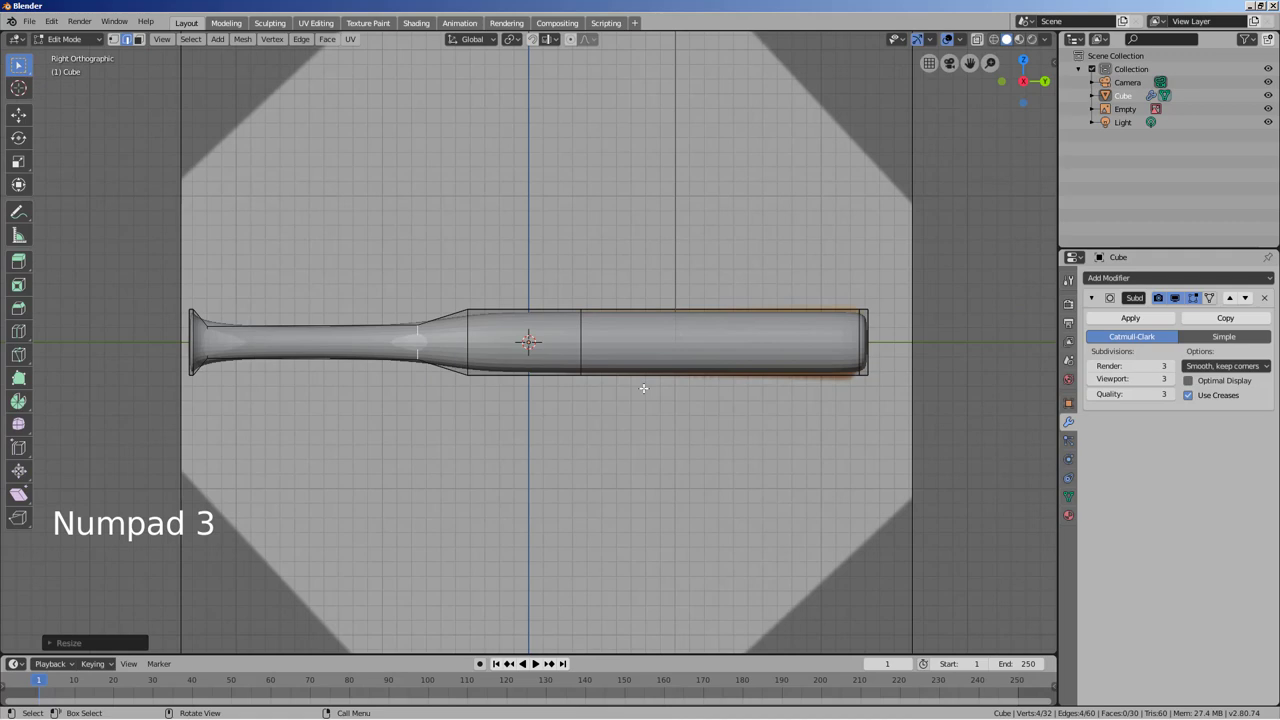
pyautogui.click(996, 41)
pyautogui.press('s')
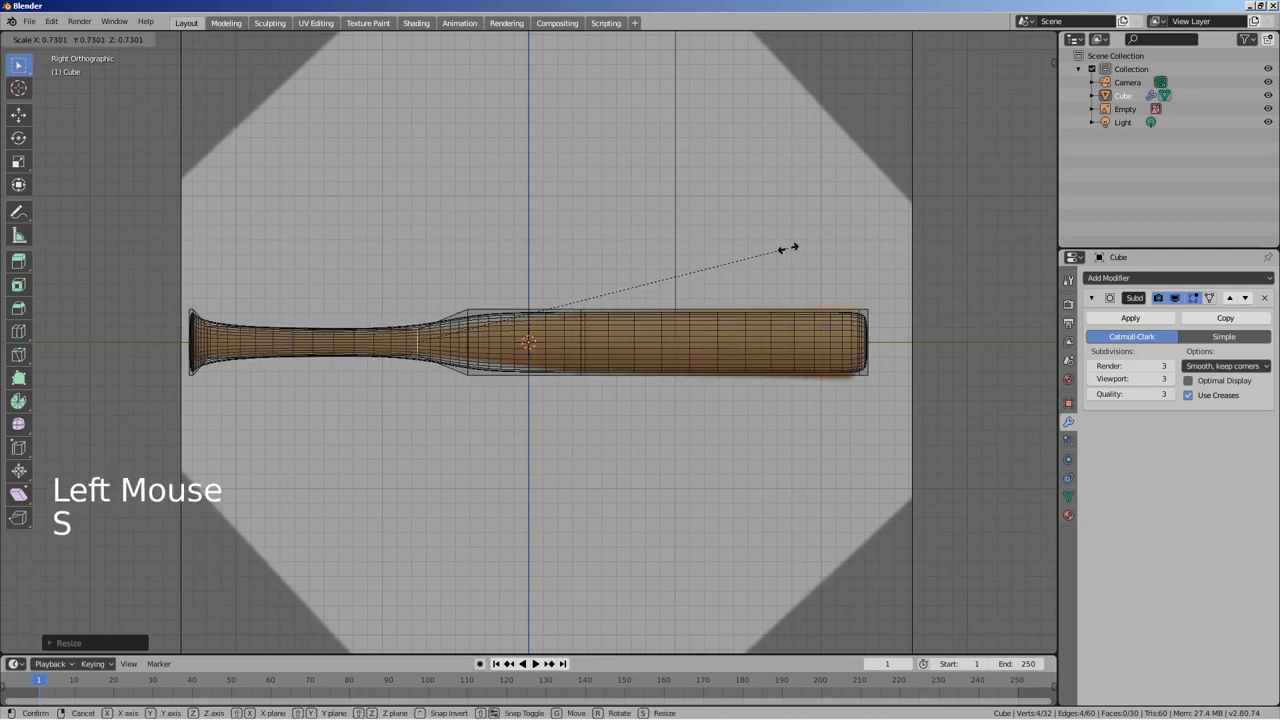
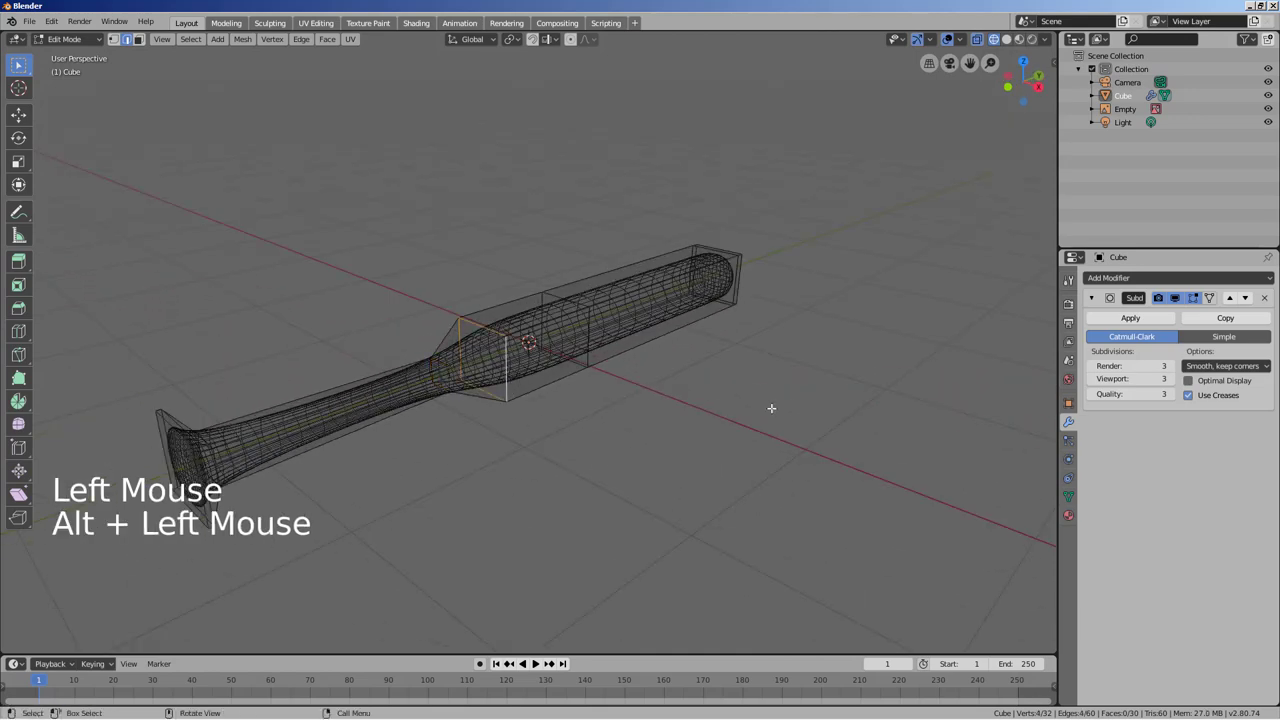
pyautogui.press('KP_3')
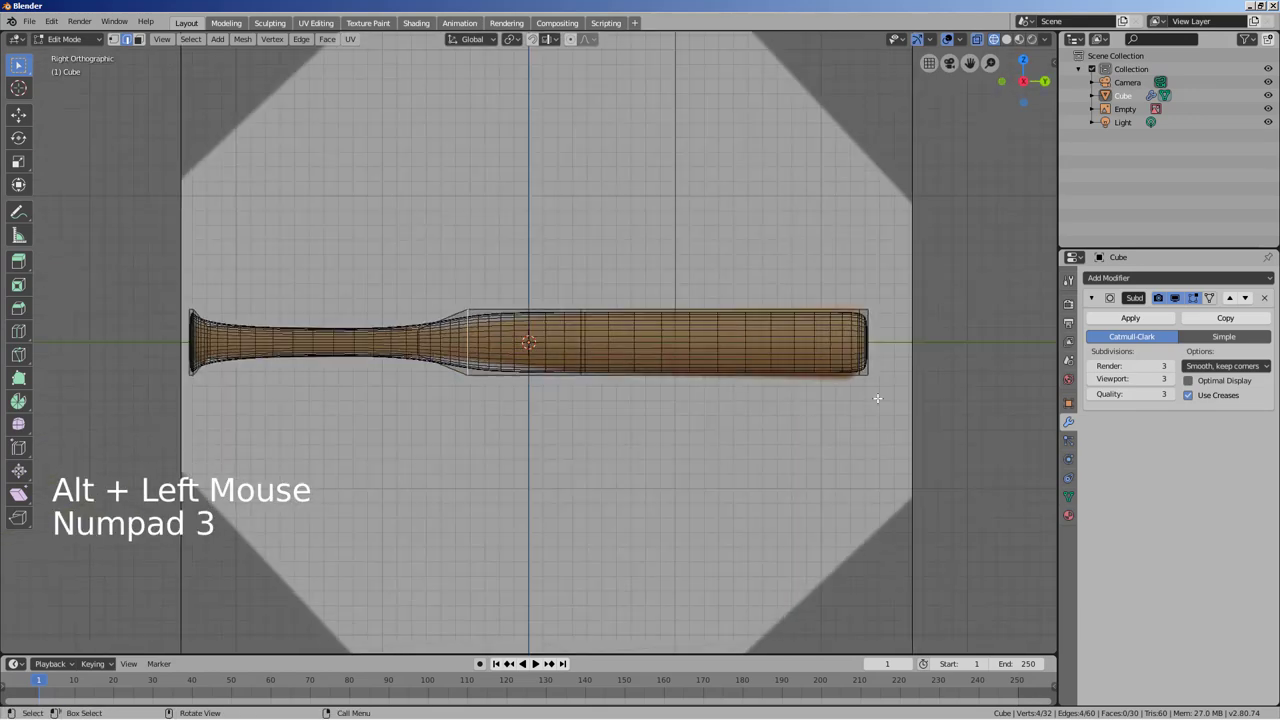
pyautogui.press('s')
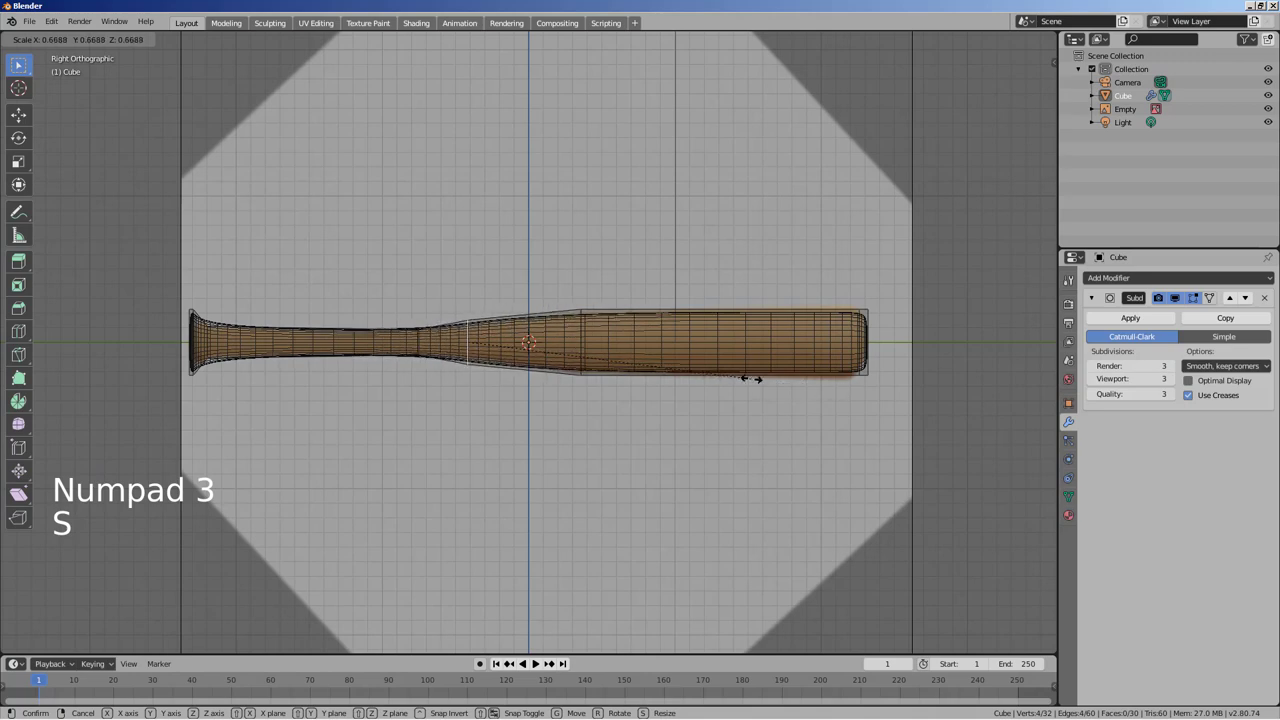
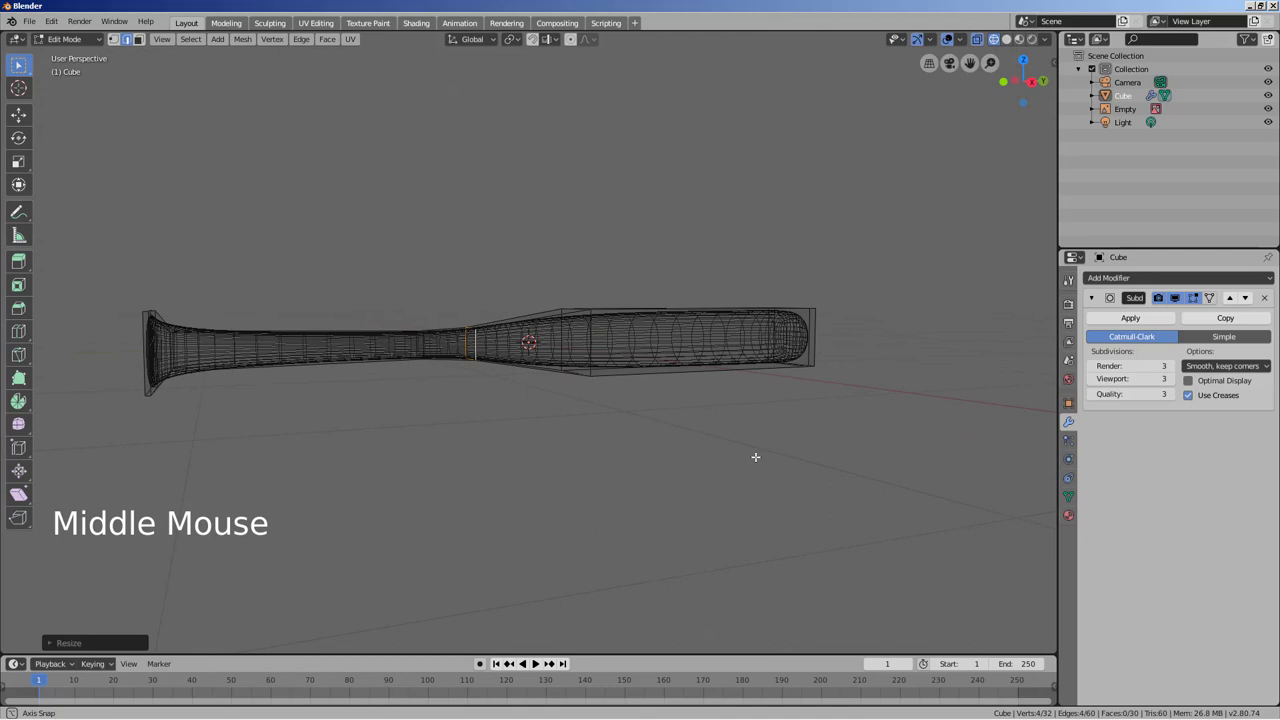
# Step: Inspect the bat in Object Mode, then add another edge loop near the knob
pyautogui.press('Tab')
pyautogui.middleClick(787, 458)
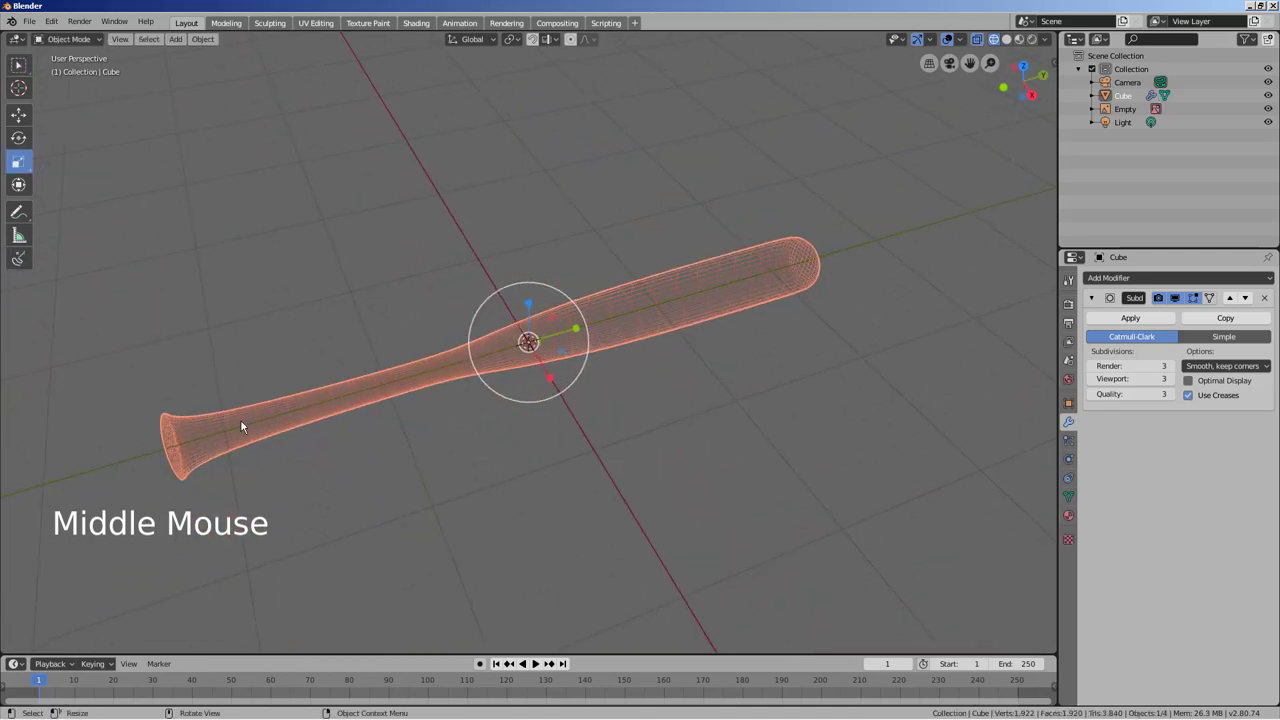
pyautogui.press('Tab')
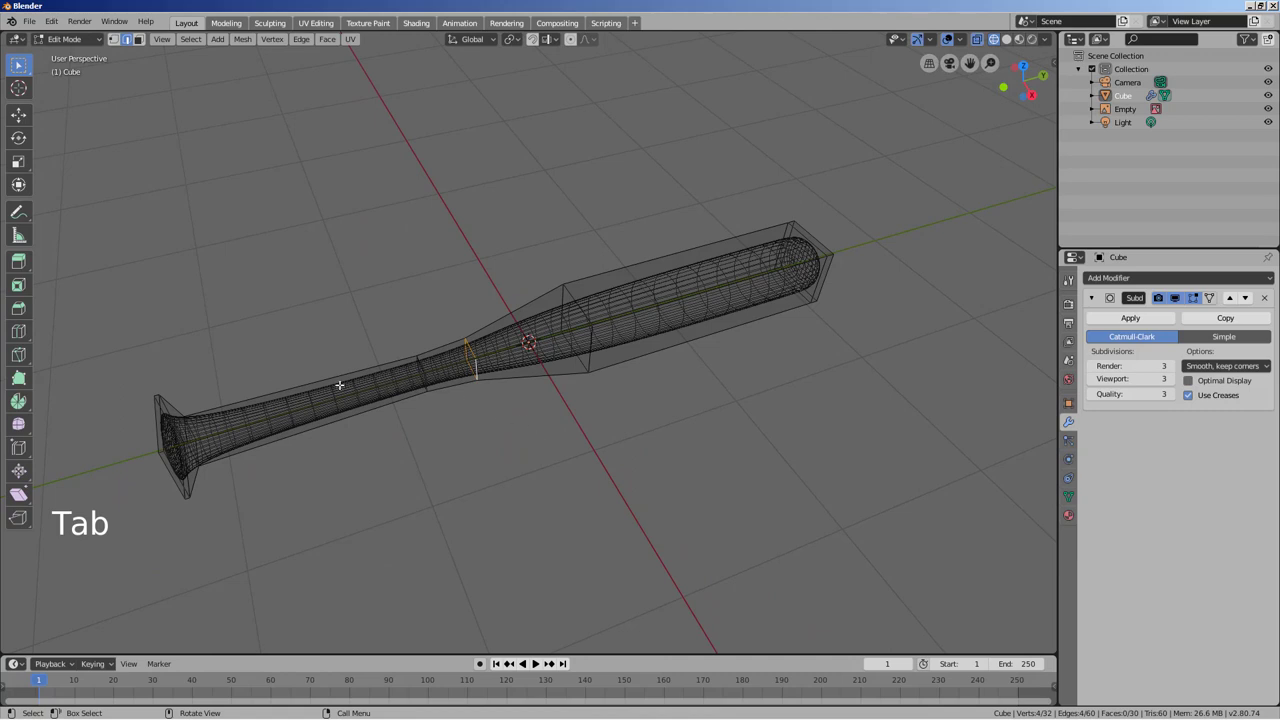
pyautogui.press('KP_3')
pyautogui.press('ctrl+r')
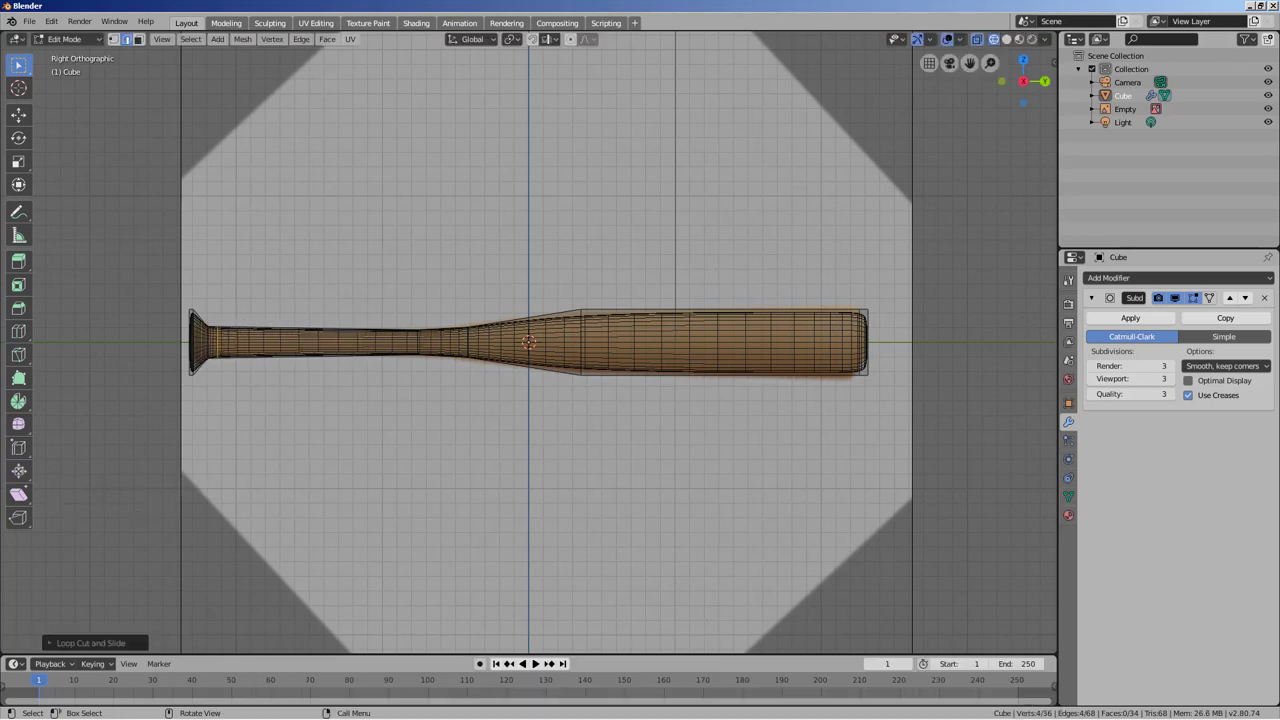
pyautogui.press('Tab')
pyautogui.middleClick(455, 440)
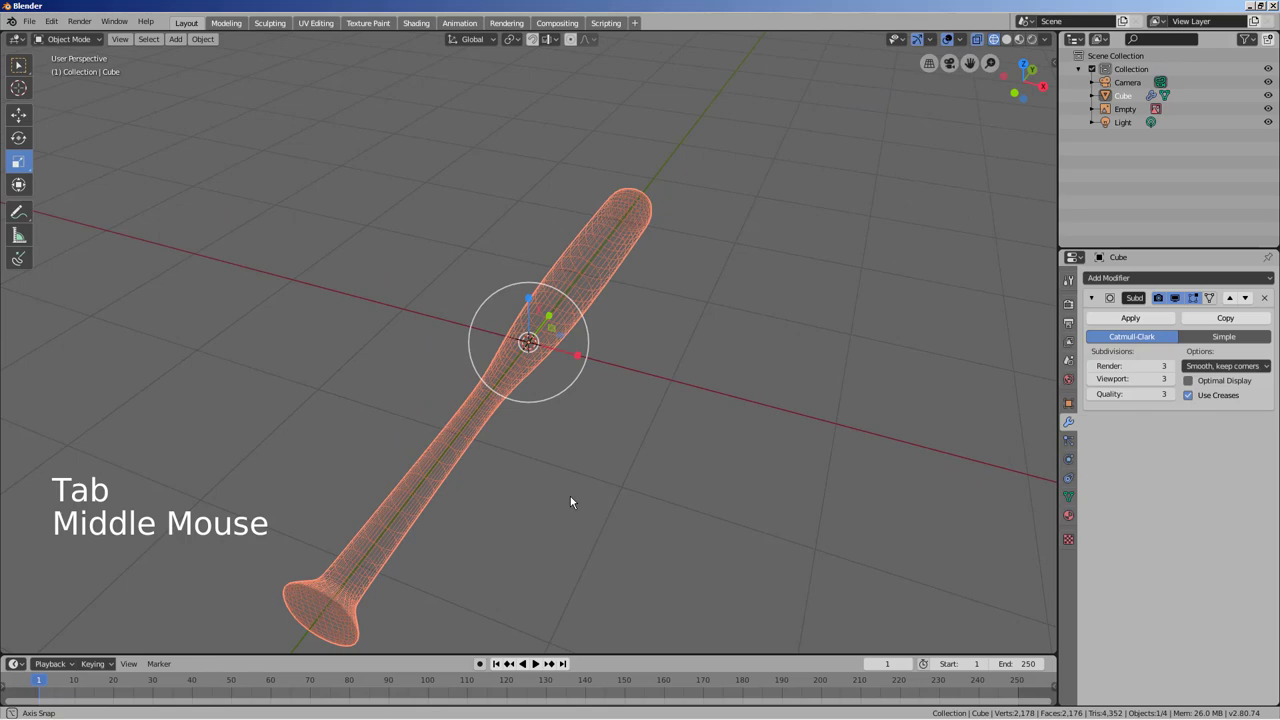
pyautogui.middleClick(636, 515)
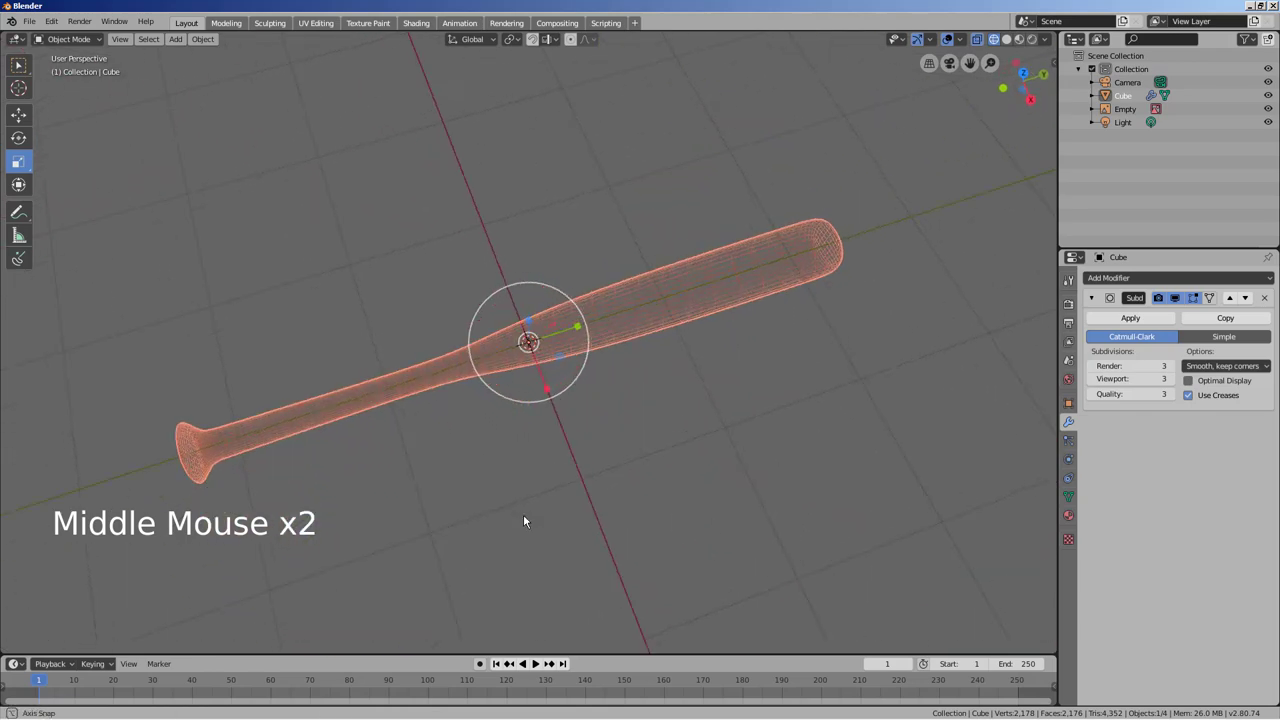
pyautogui.press('Tab')
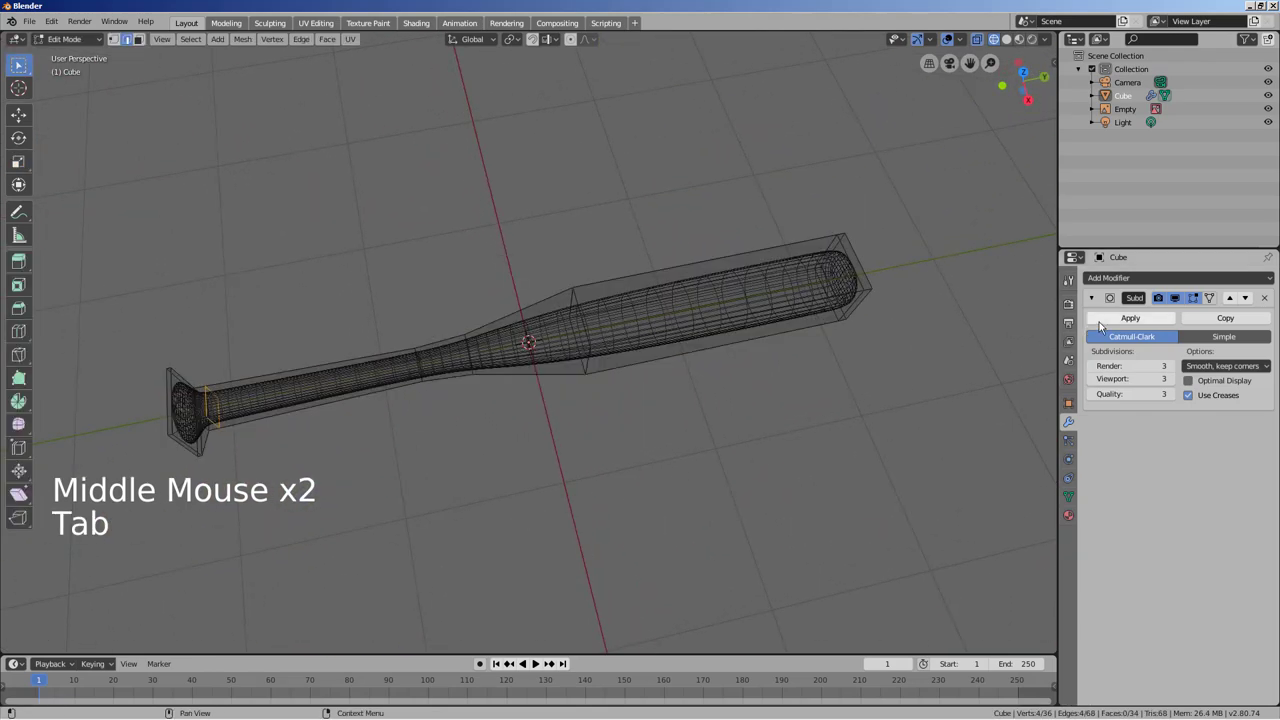
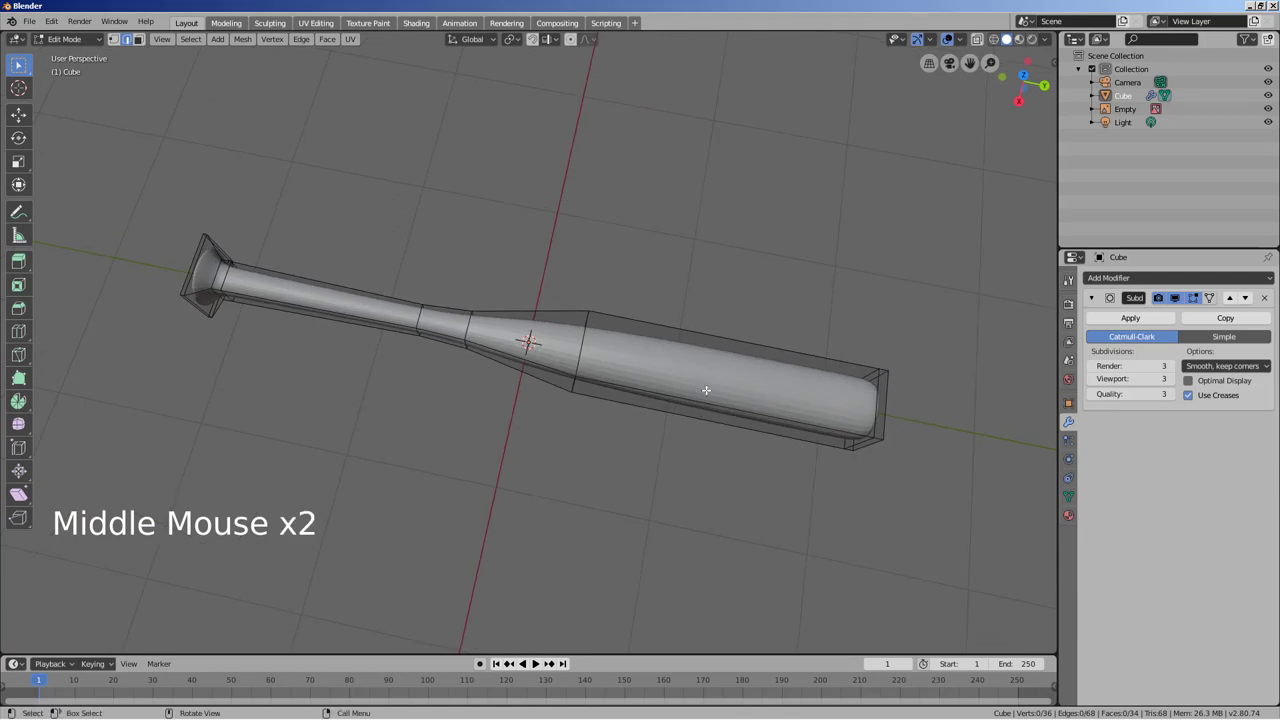
# Step: Round all the bat's edge loops with LoopTools Circle and inspect the smooth result
pyautogui.rightClick(713, 391)
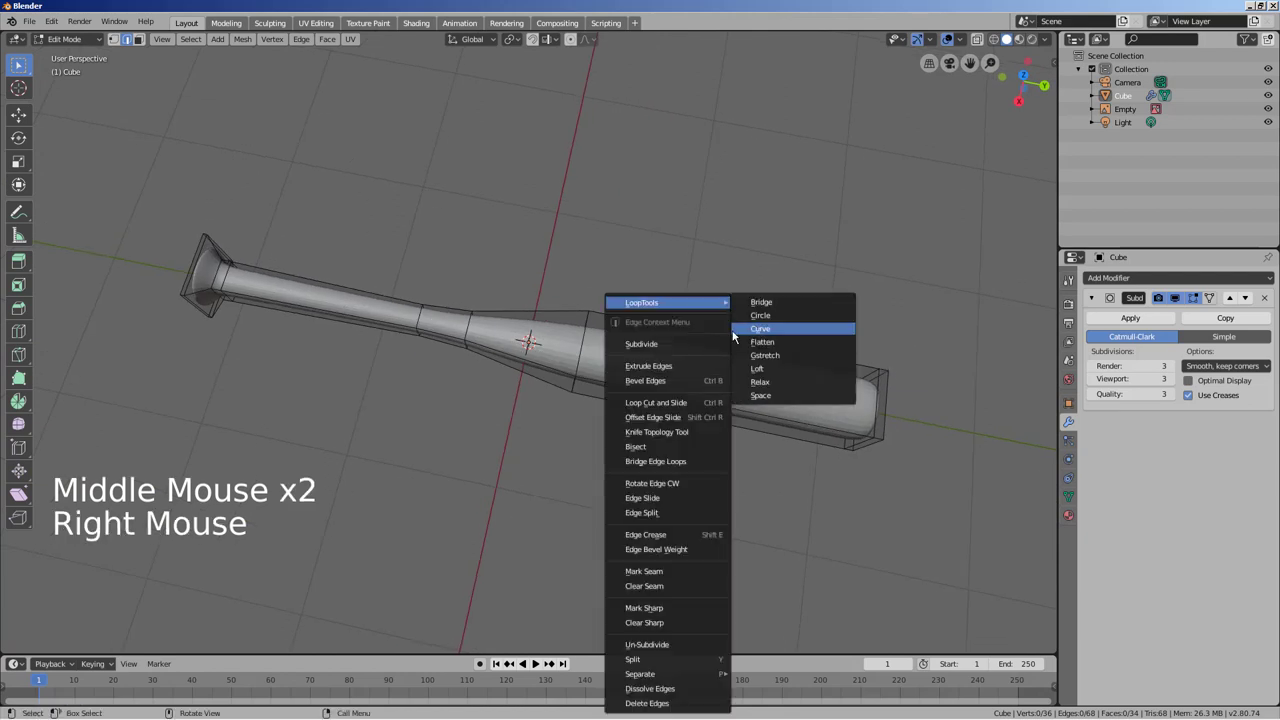
pyautogui.press('Tab')
pyautogui.rightClick(657, 365)
pyautogui.middleClick(695, 481)
pyautogui.middleClick(650, 483)
pyautogui.middleClick(750, 413)
pyautogui.middleClick(731, 400)
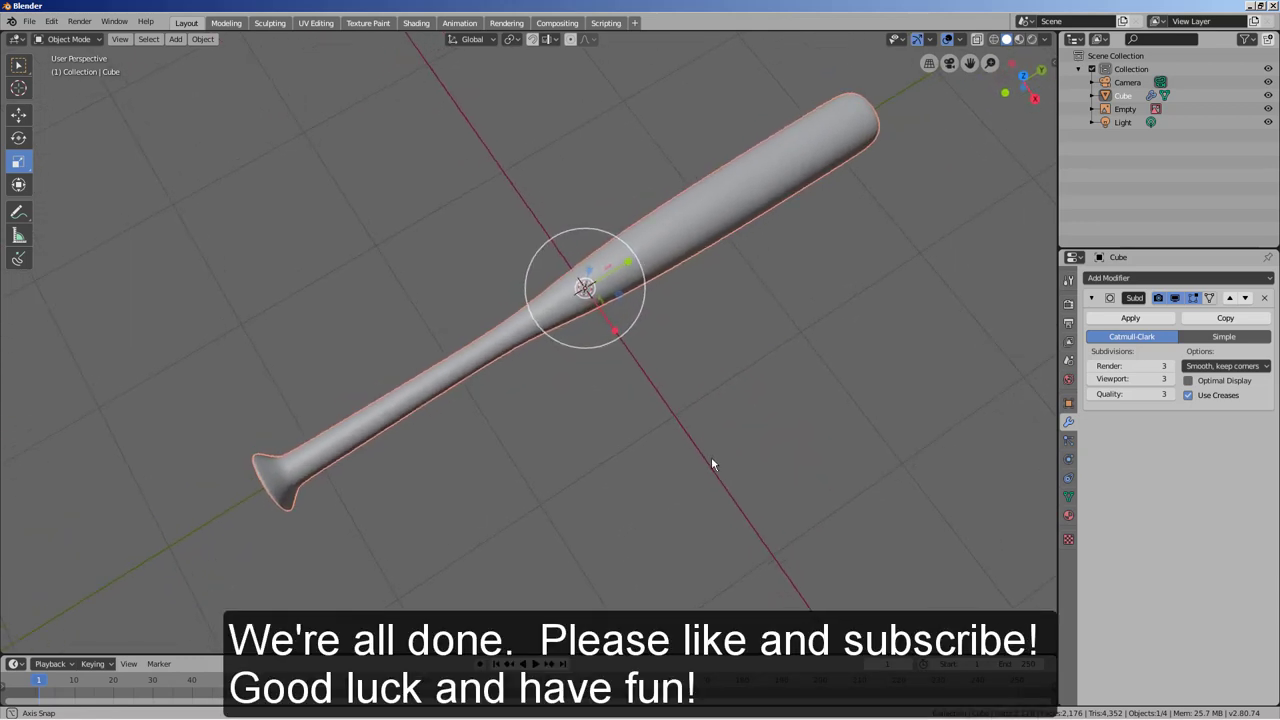
pyautogui.middleClick(711, 468)
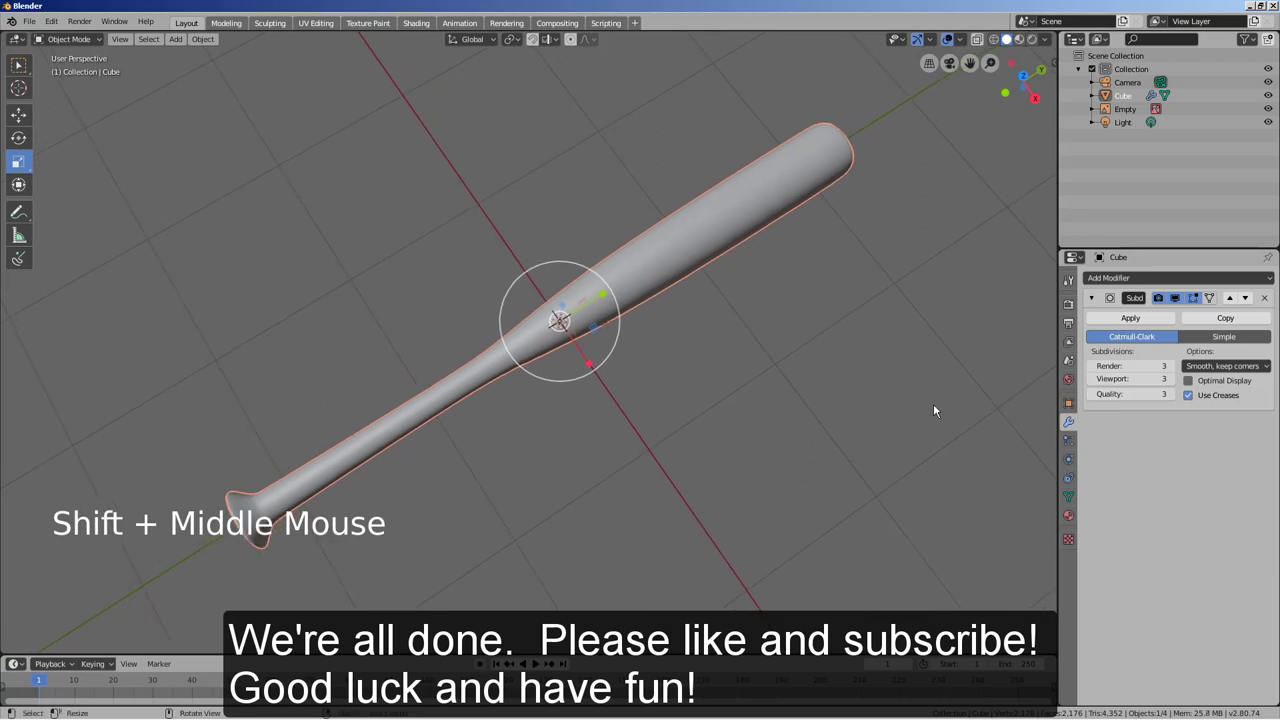